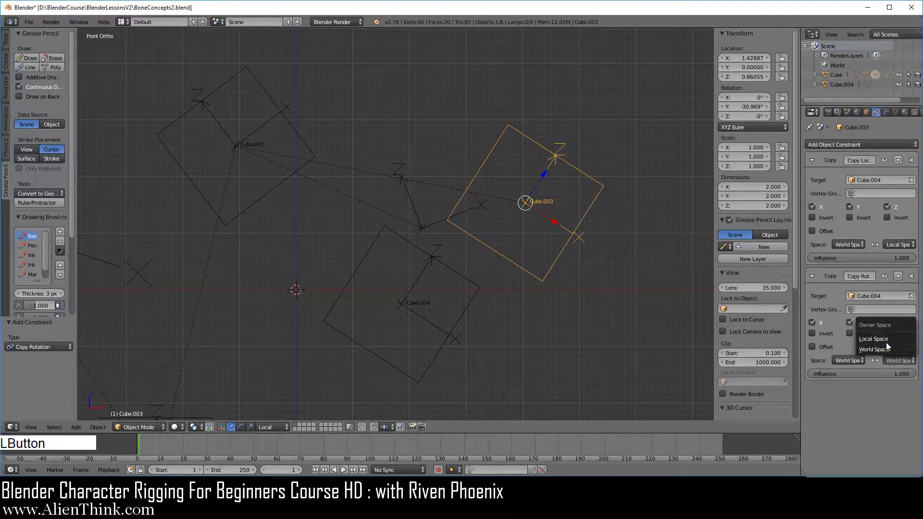
Switch the Copy Rotation owner space to Local Space, then move Cube.004 upward and along X
left_click(889, 345)
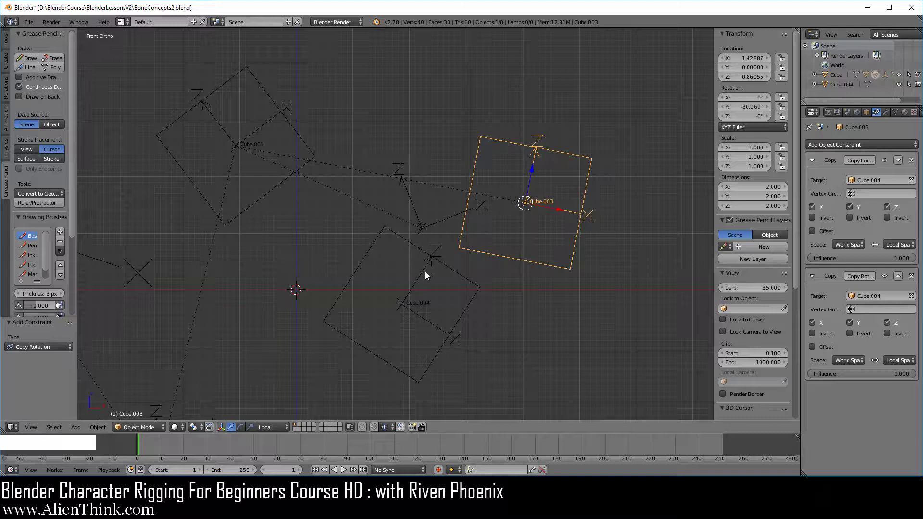
right_click(429, 275)
left_click(423, 278)
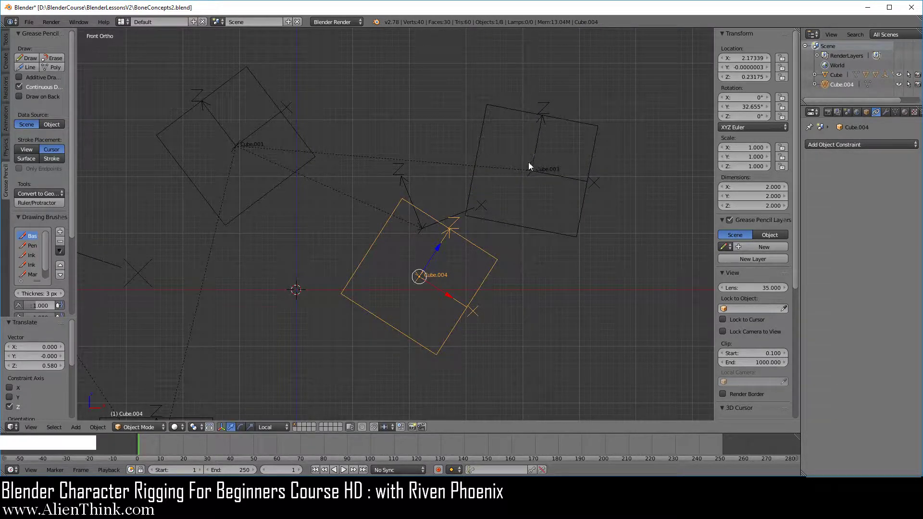
left_click(442, 248)
left_click(449, 304)
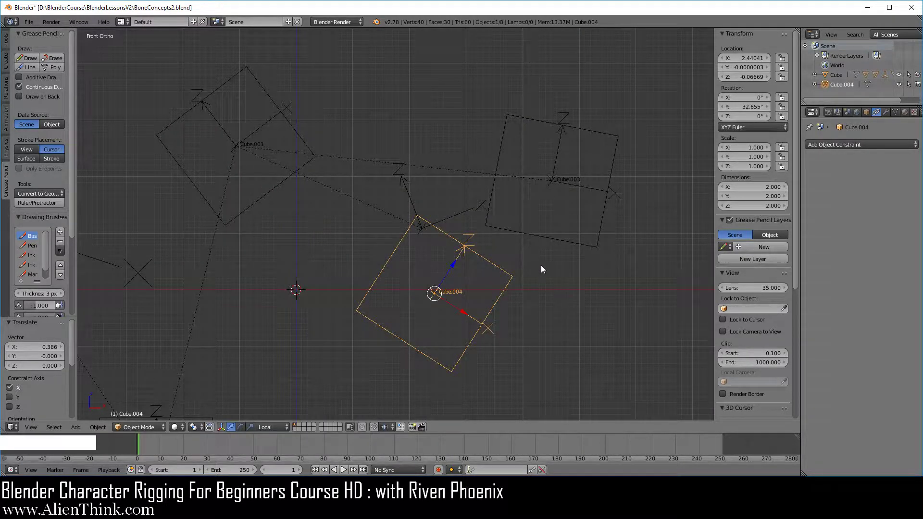
Rotate Cube.004 several times so Cube.003 follows, then reselect Cube.003
key("r")
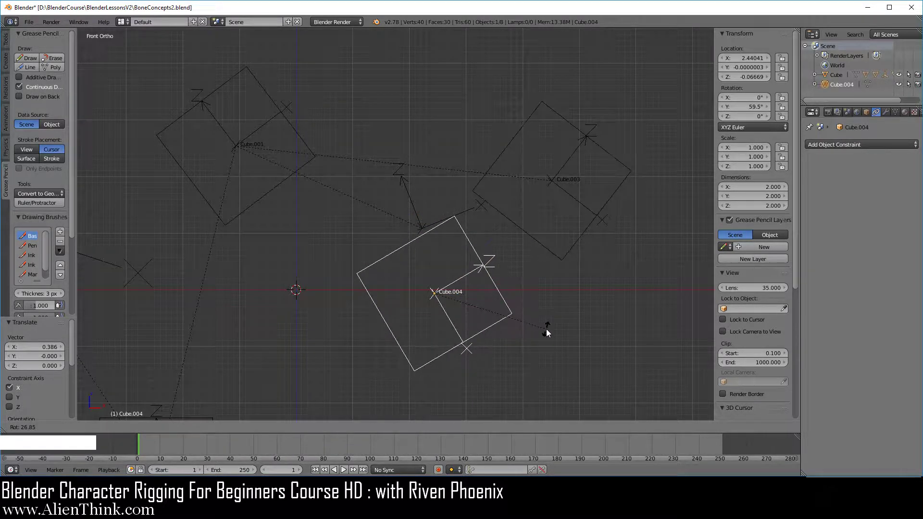
left_click(550, 332)
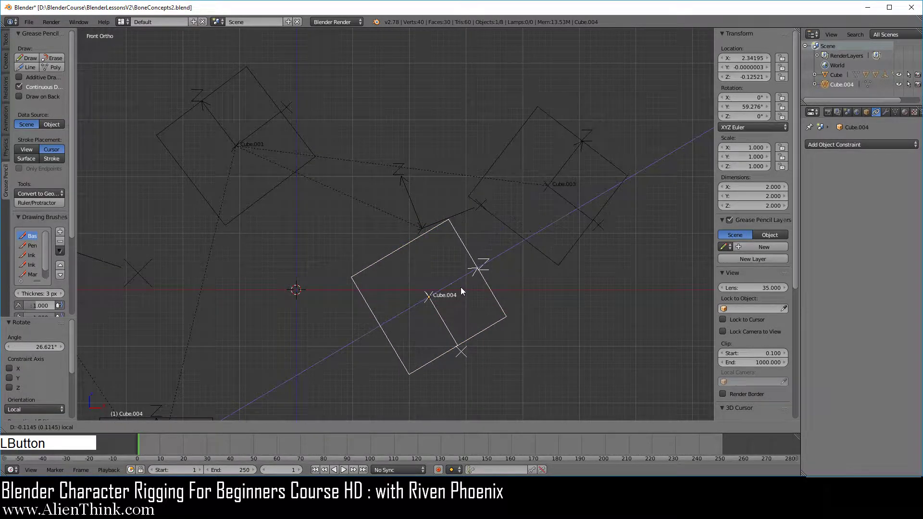
key("r")
left_click(549, 294)
key("g")
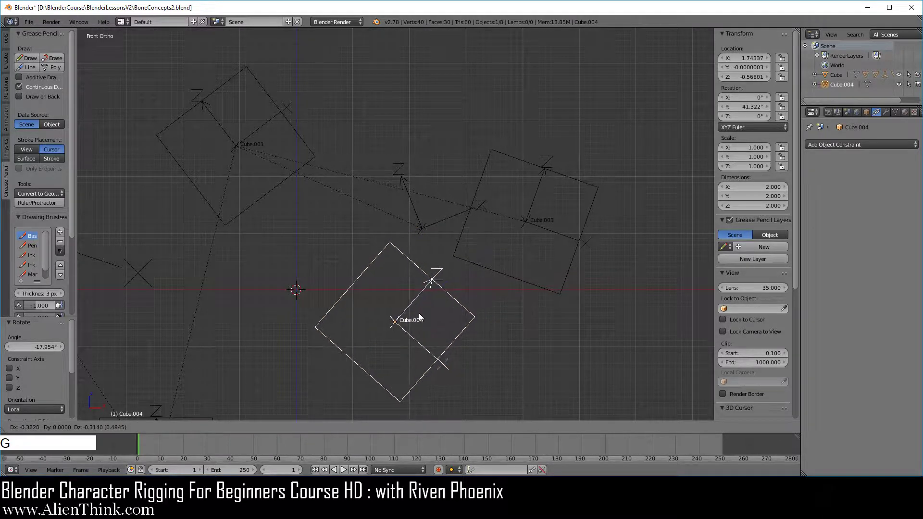
left_click(421, 315)
right_click(590, 217)
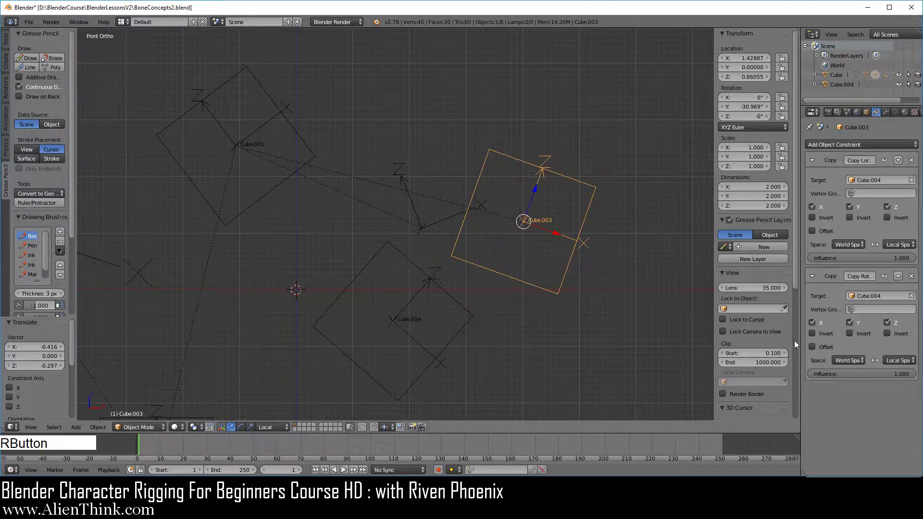
Delete Cube.003's Copy Rotation constraint, leaving only Copy Location to Cube.004, and reselect Cube.003
left_click(912, 280)
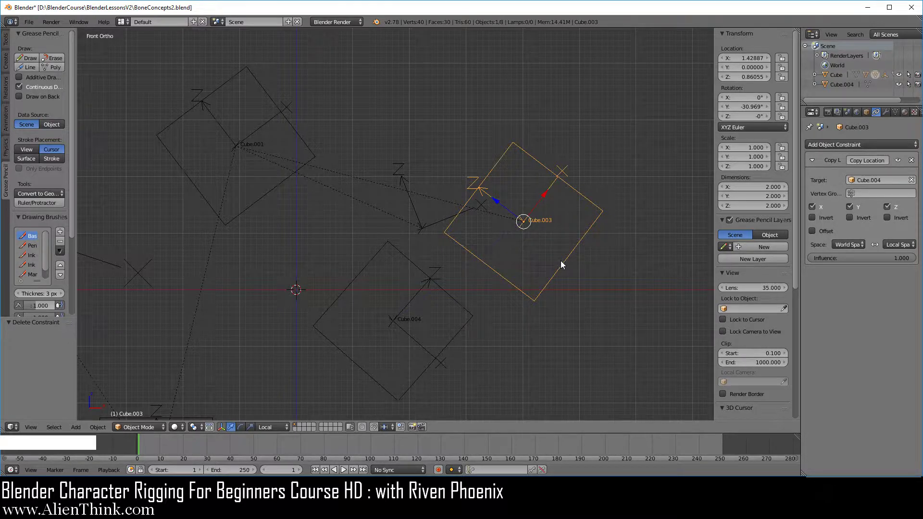
middle_click(573, 266)
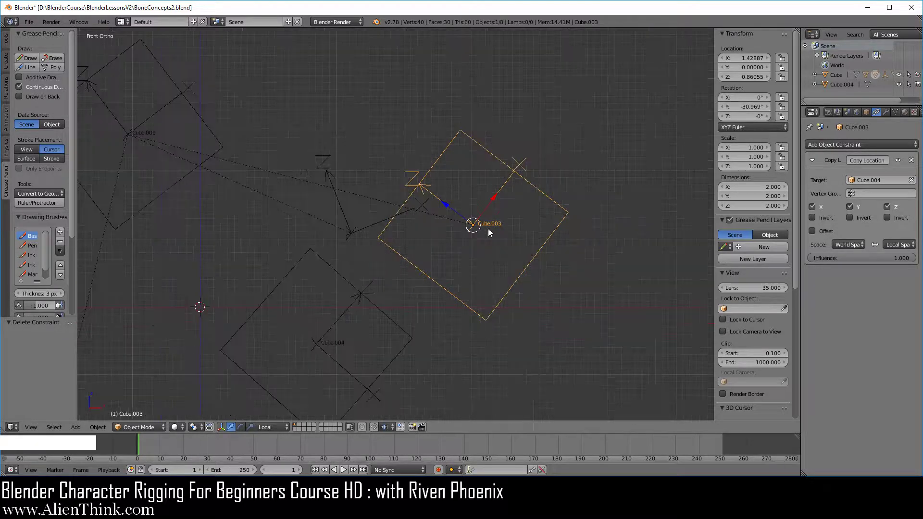
right_click(428, 177)
right_click(221, 140)
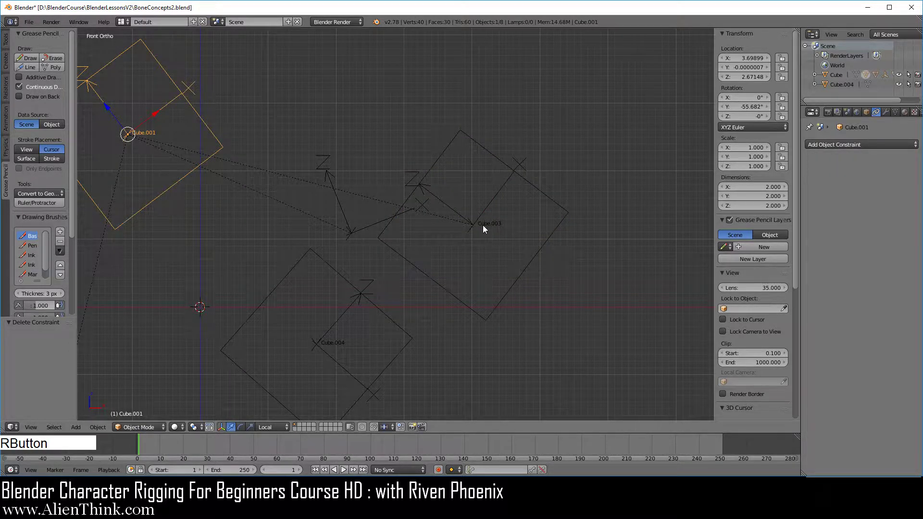
right_click(482, 220)
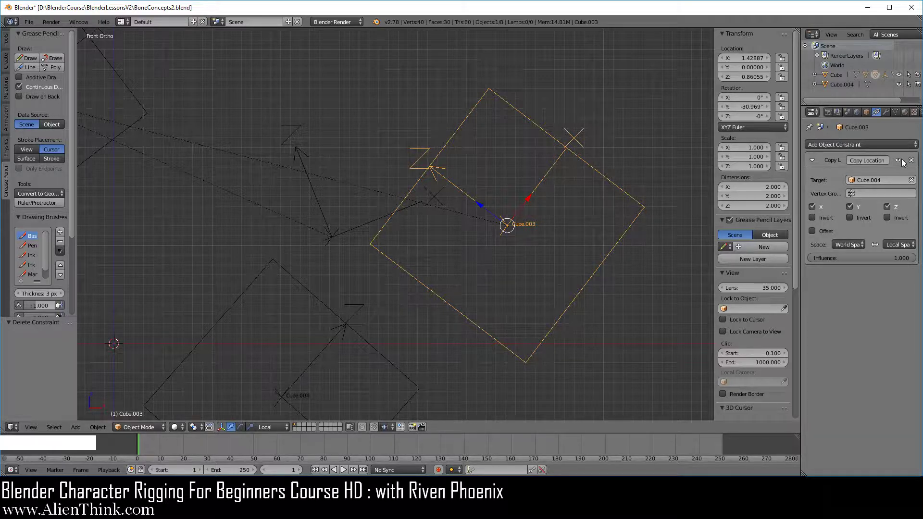
Clear Cube.003's location and scale with Alt+G/Alt+S, then move it about 2 units along X
left_click(899, 164)
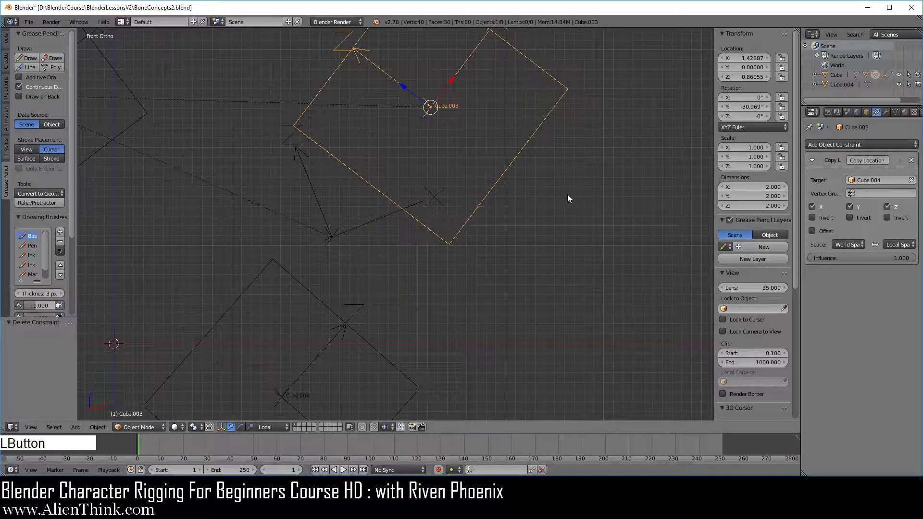
middle_click(527, 220)
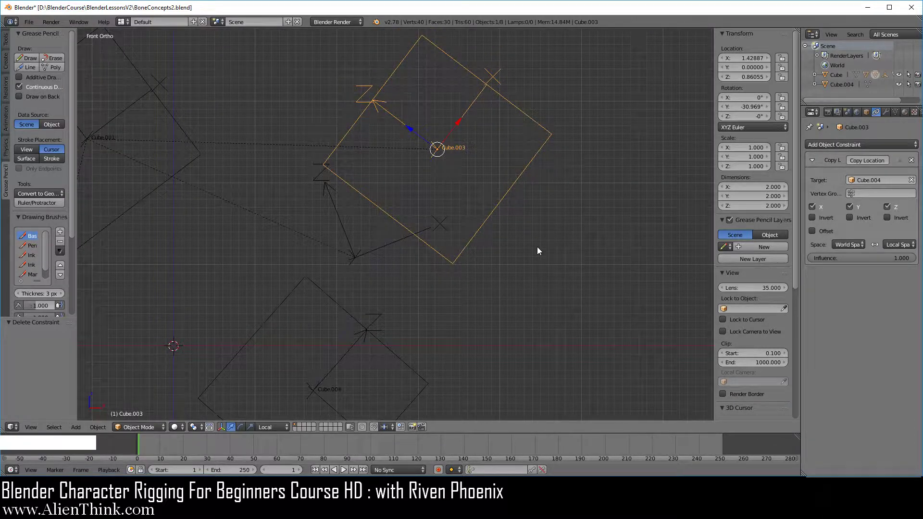
key("alt+g")
key("alt+s")
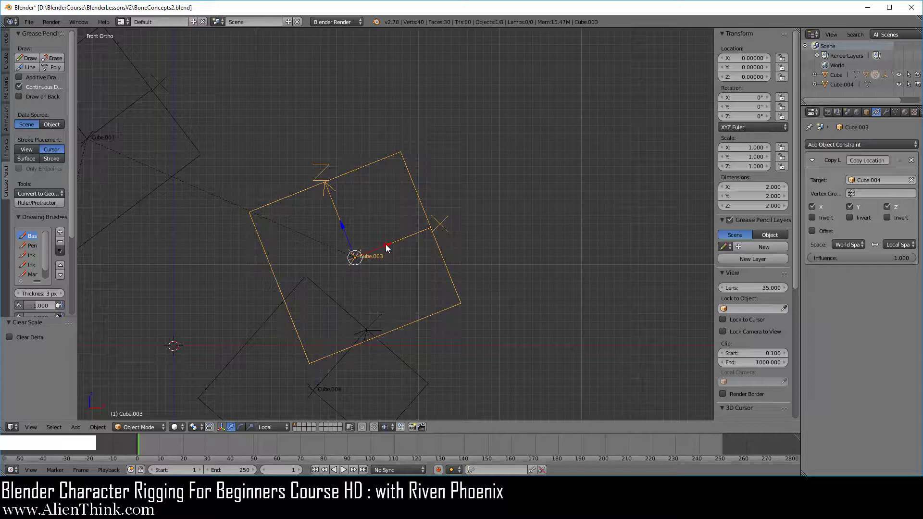
left_click(389, 247)
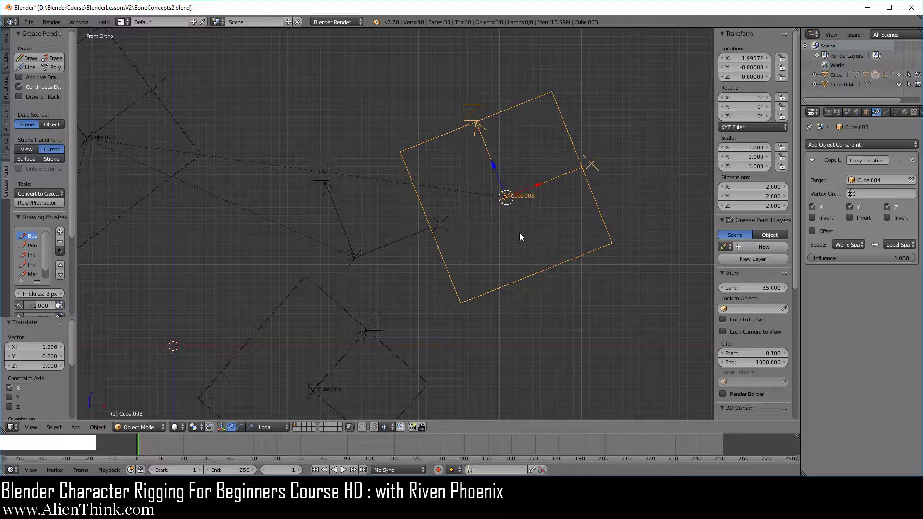
Duplicate Cube.003 as Cube.005, clear its location and rotation, and scale it to about 0.197
key("shift+d")
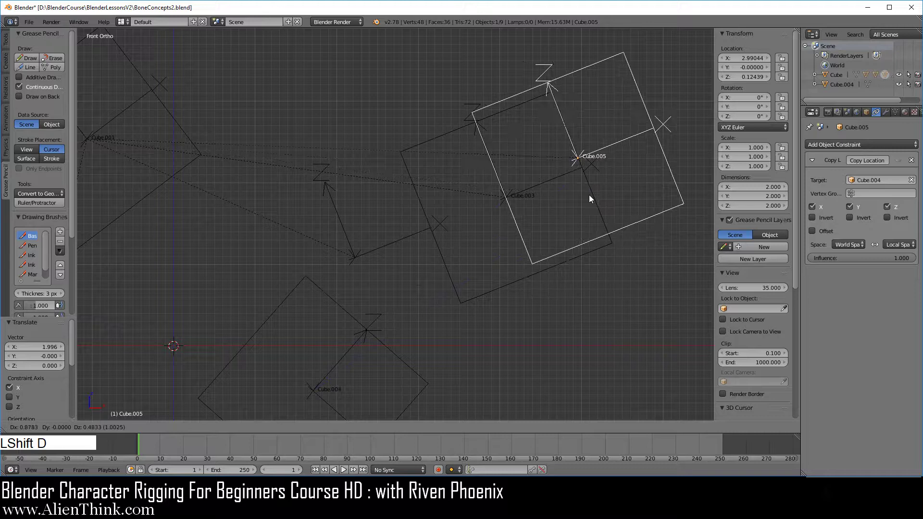
left_click(414, 239)
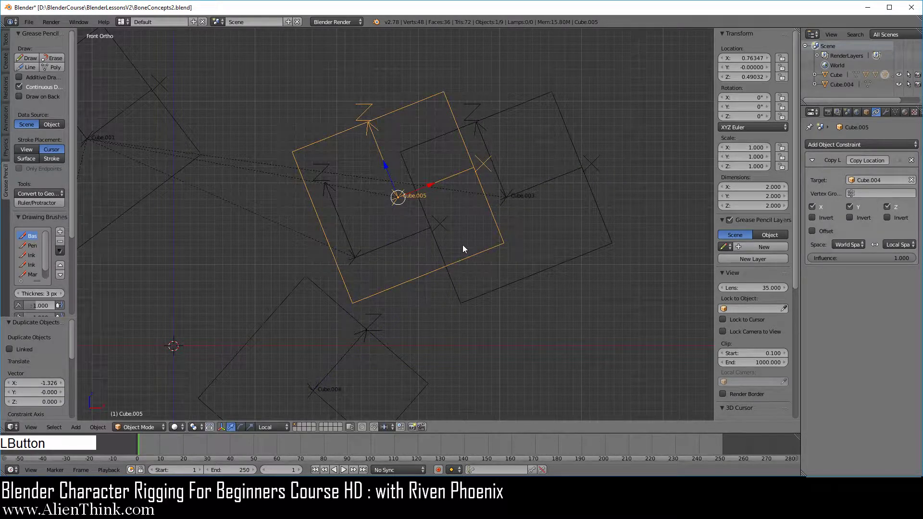
key("alt+g")
key("alt+r")
key("s")
left_click(393, 286)
Nudge Cube.005 to about X 0.58, Z 0.30 and adjust options in the header area
key("g")
left_click(391, 256)
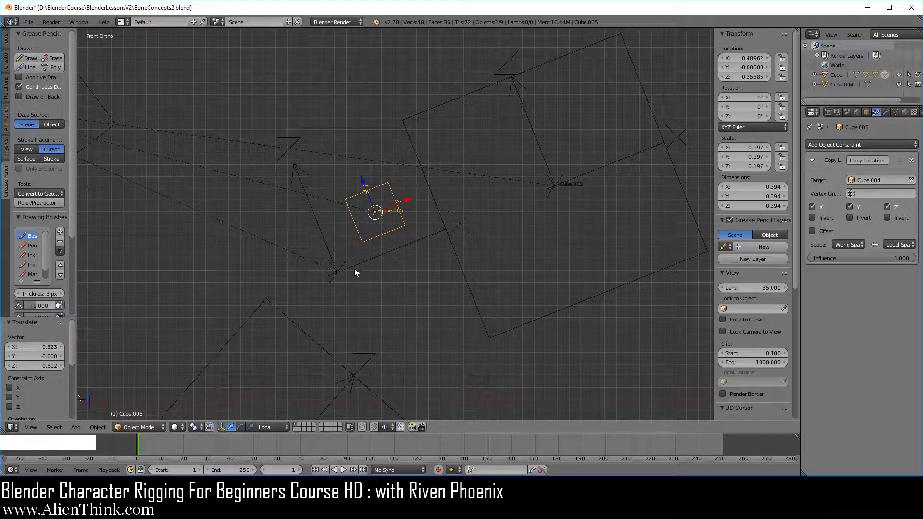
right_click(457, 253)
left_click(746, 59)
left_click(743, 78)
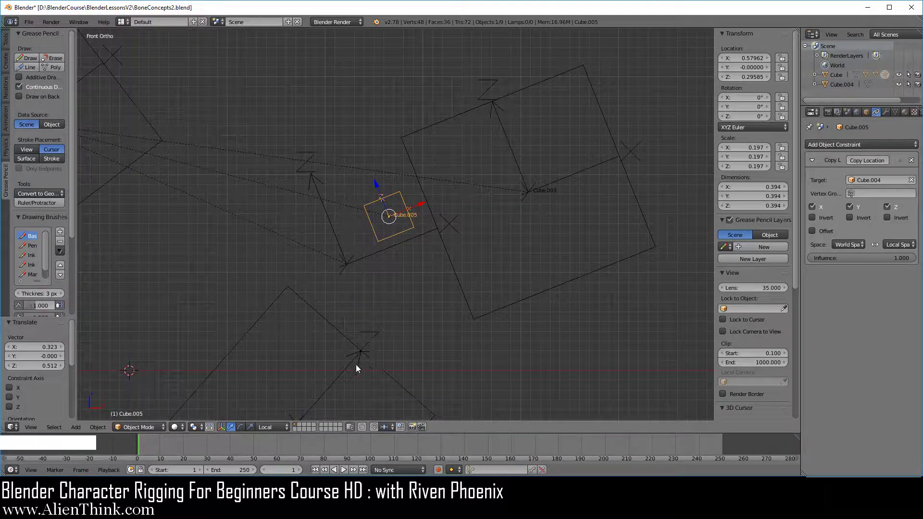
Snap the 3D cursor to Cube.005's centre with Cursor to Selected and bring up the Add menu
right_click(359, 360)
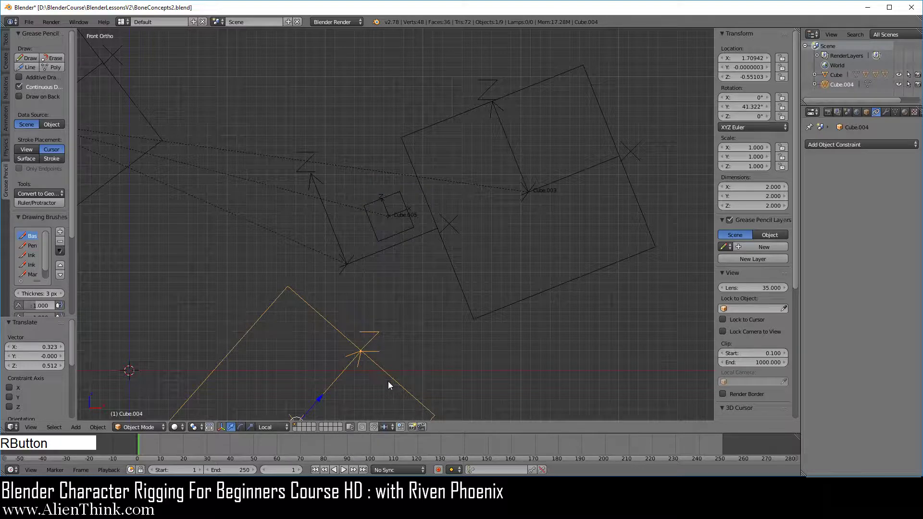
key("r")
right_click(408, 354)
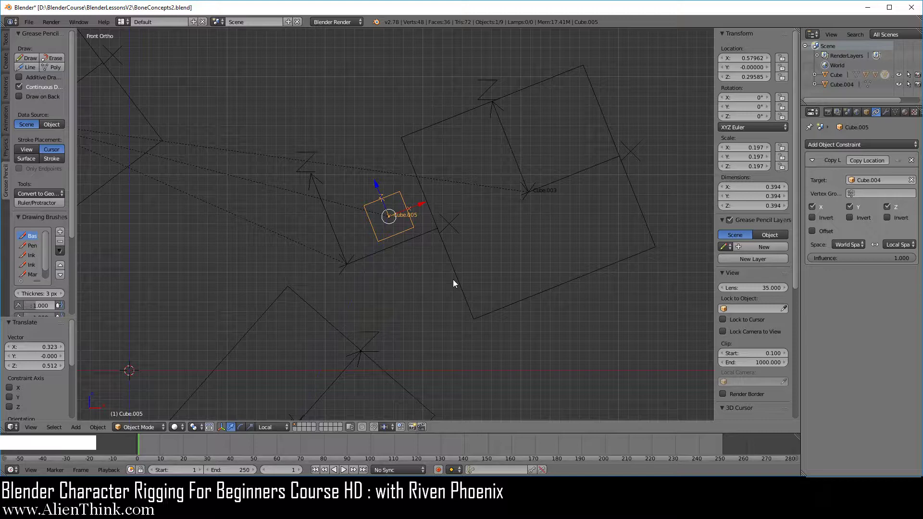
key("shift+s")
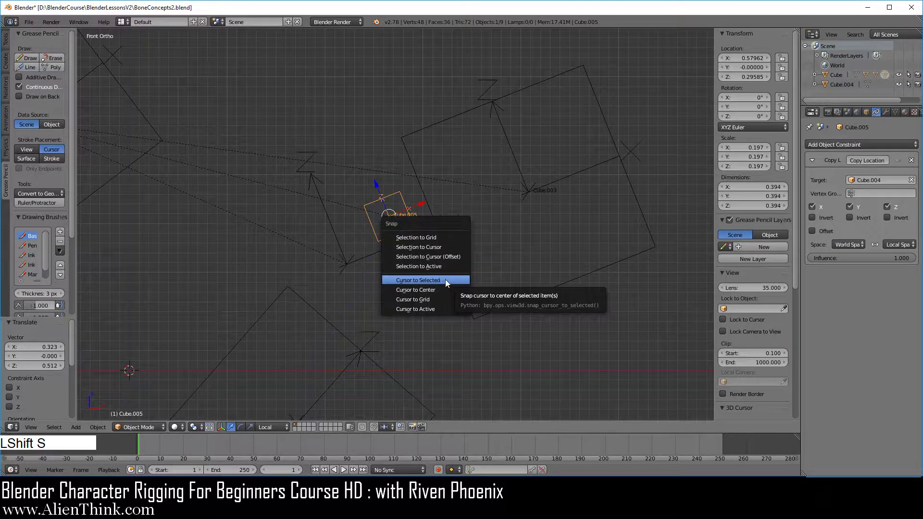
left_click(446, 282)
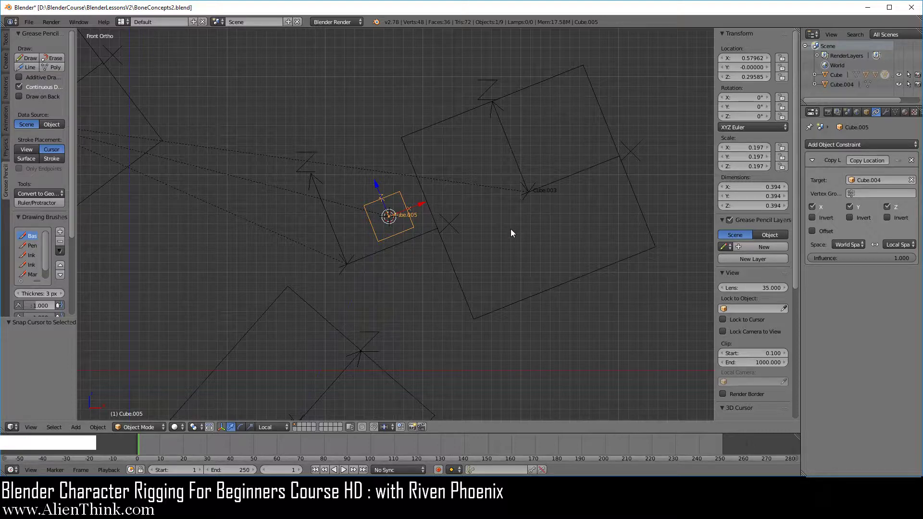
key("shift+a")
Add an Arrows empty Empty.003 at the cursor and scale it up to about 2.064
left_click(582, 238)
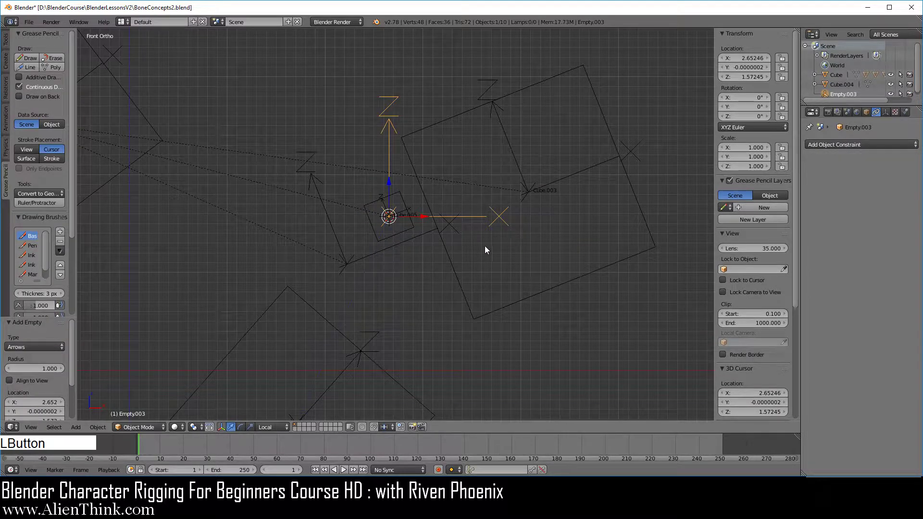
key("s")
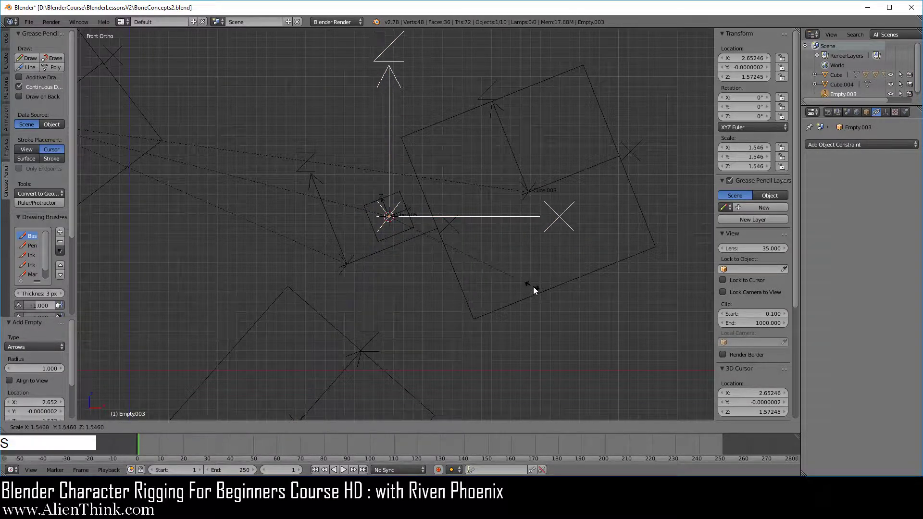
left_click(586, 306)
middle_click(443, 281)
Select Empty.003 together with the small cube Cube.005
right_click(472, 216)
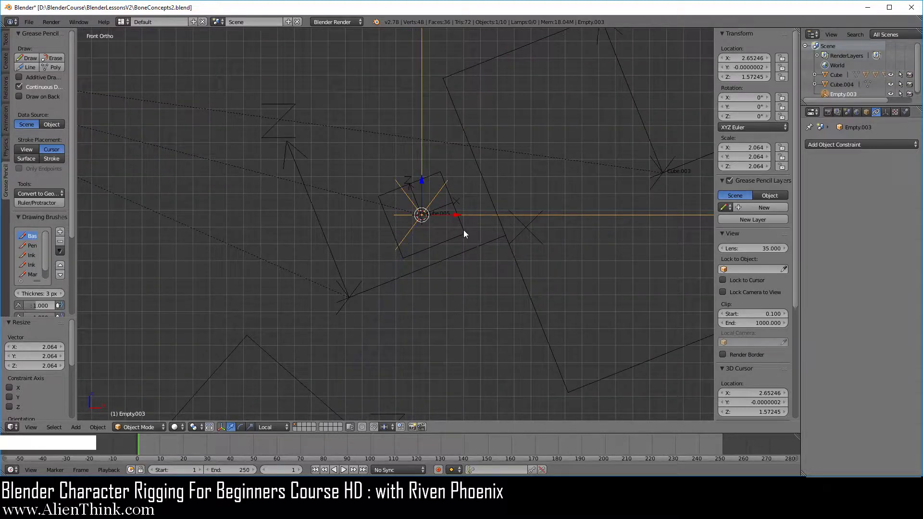
right_click(450, 240)
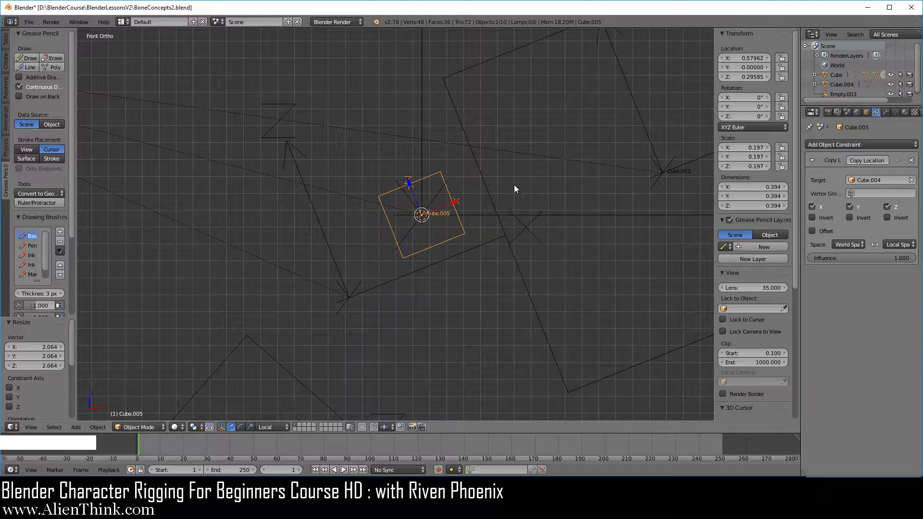
right_click(479, 219)
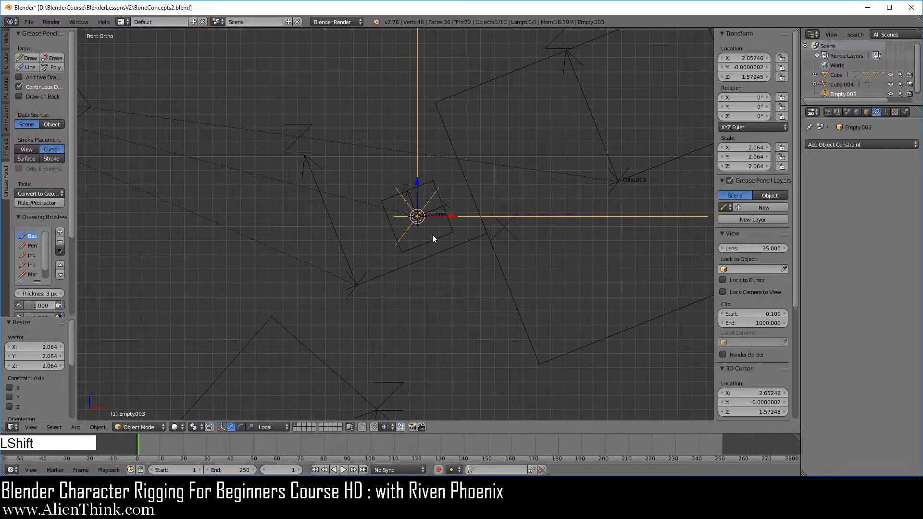
right_click(435, 238)
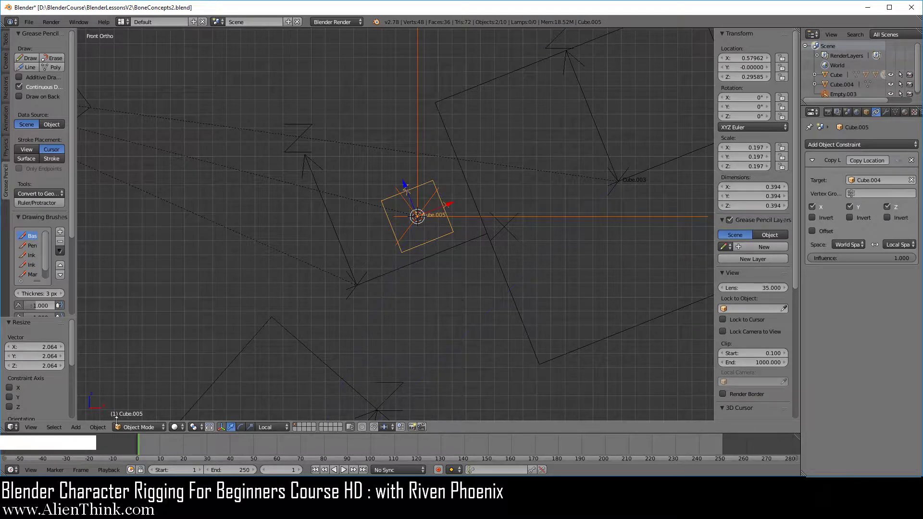
Apply Align to Transform Orientation so Empty.003 tilts about -21.7° around Y to match Cube.005
left_click(109, 429)
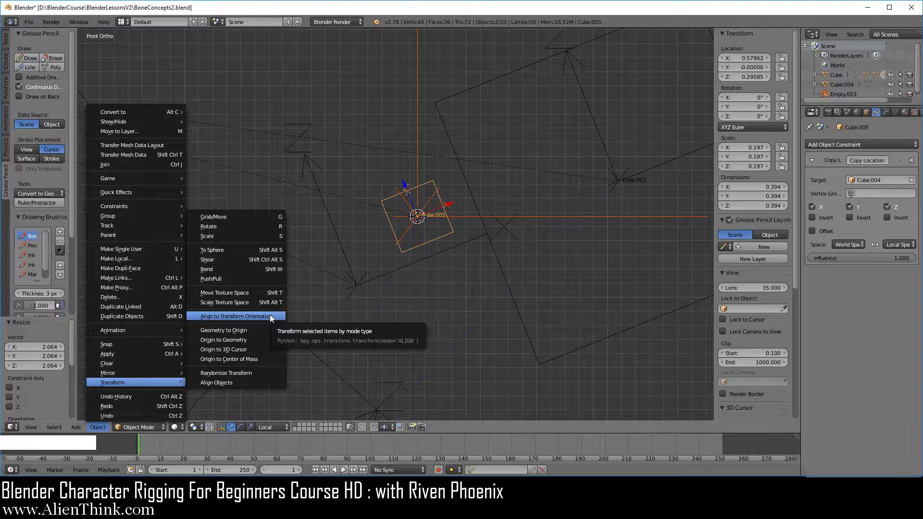
left_click(274, 318)
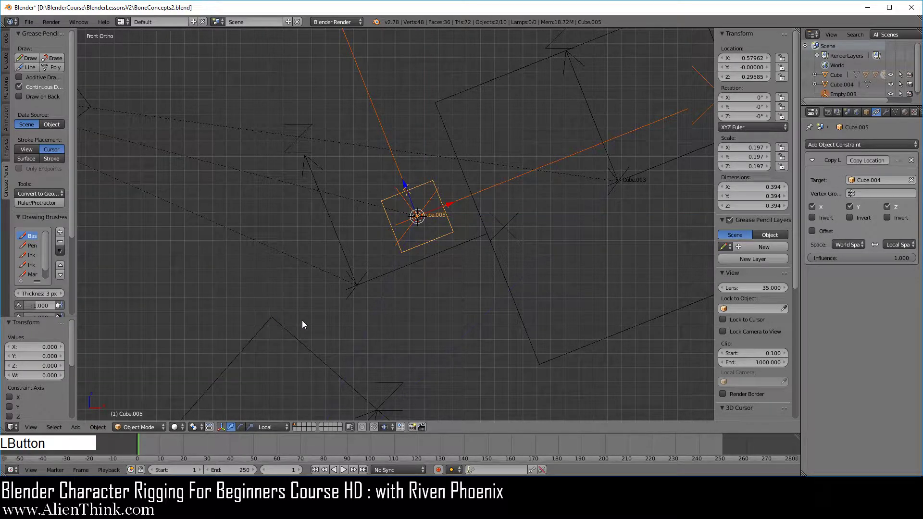
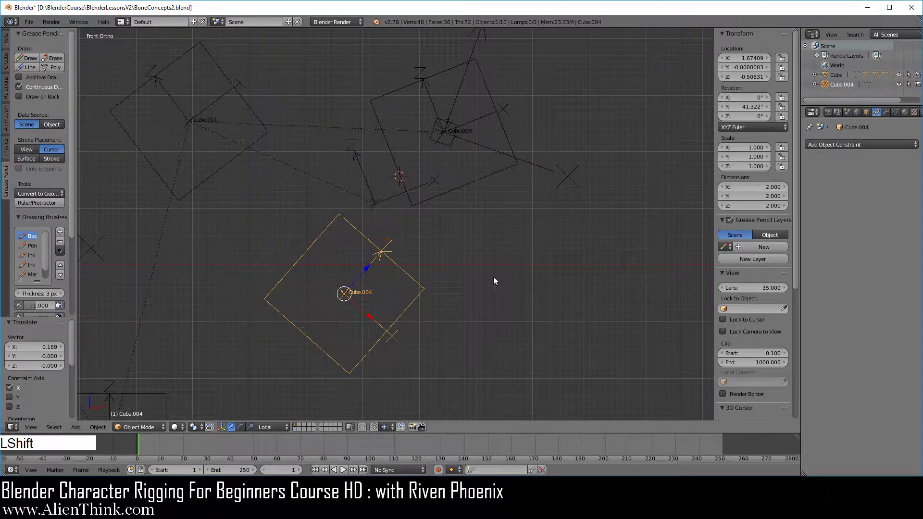
Reset the 3D cursor to the world origin with Shift+C and recentre the view on Cube.004
middle_click(489, 275)
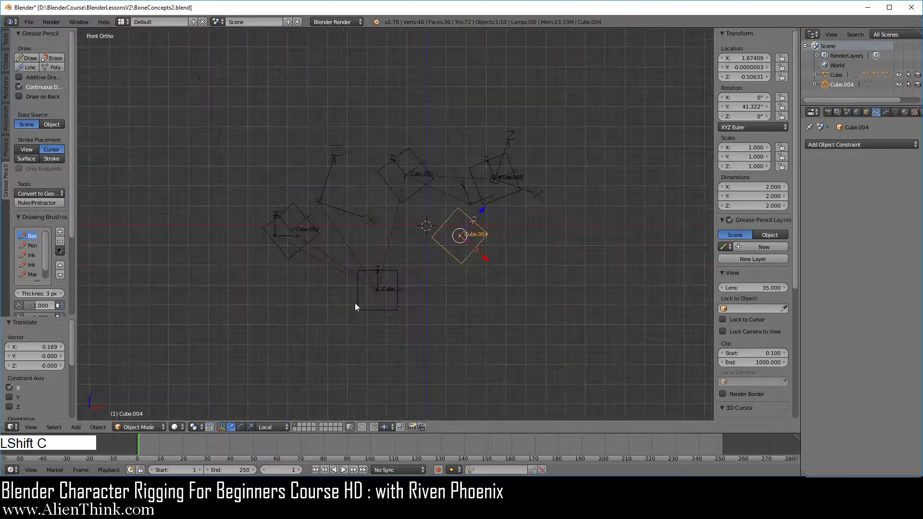
key("shift+c")
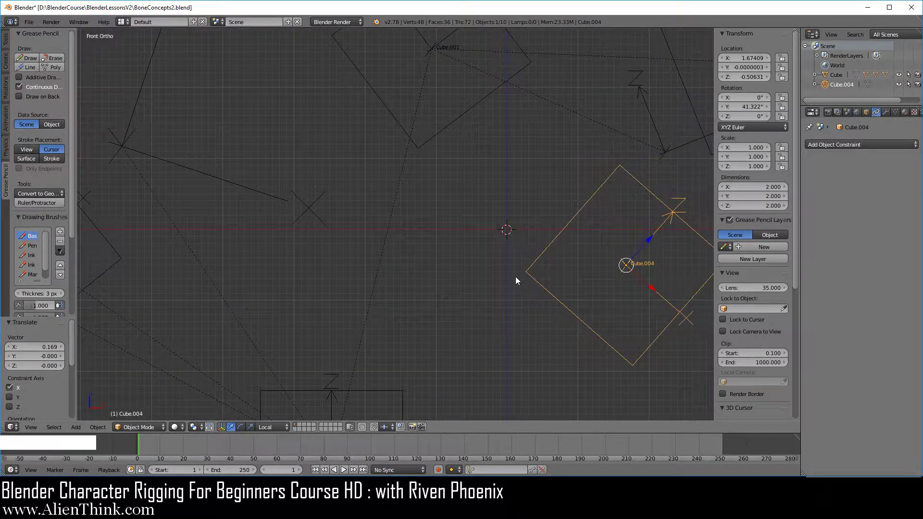
middle_click(481, 289)
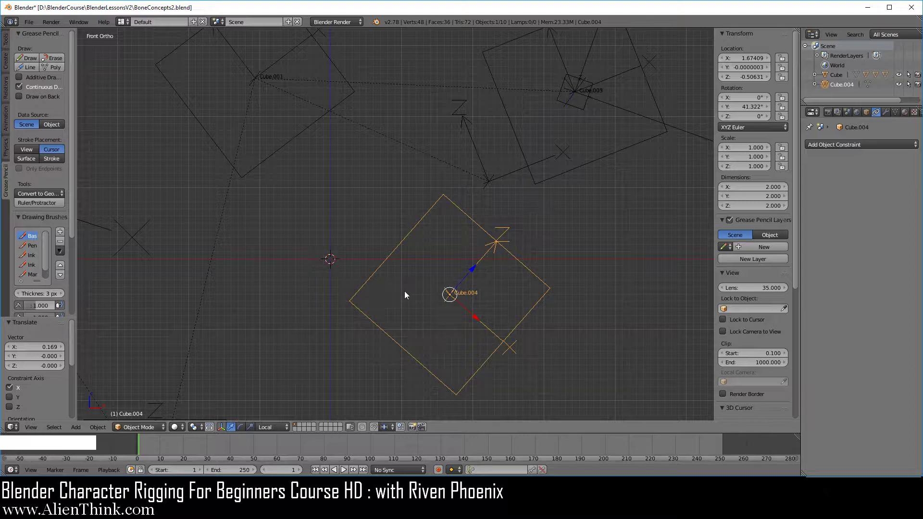
Add an enlarged Arrows empty Empty.004 at the origin with a Copy Rotation constraint targeting Cube.004
key("shift+a")
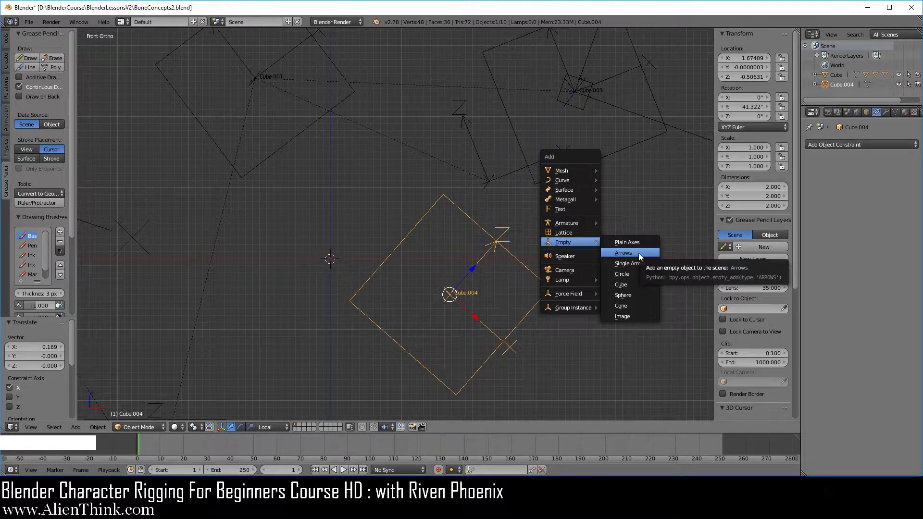
left_click(640, 256)
key("s")
left_click(449, 311)
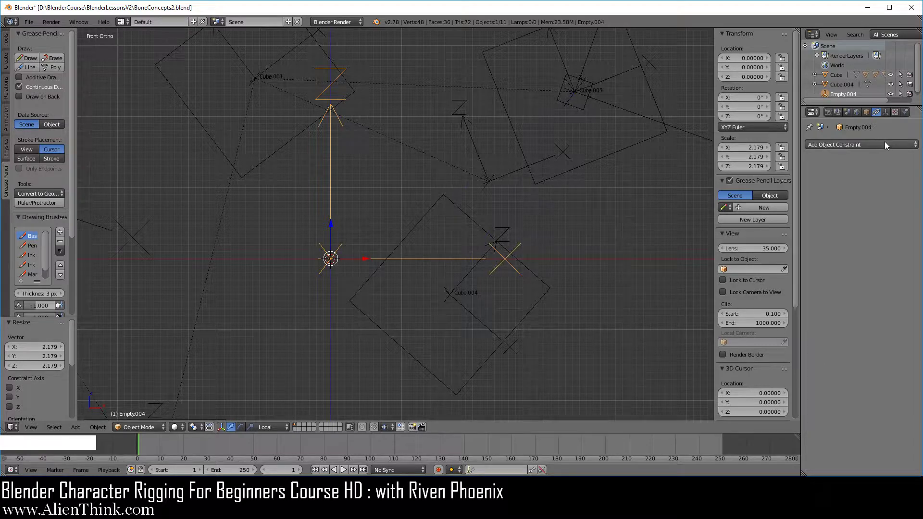
left_click(877, 144)
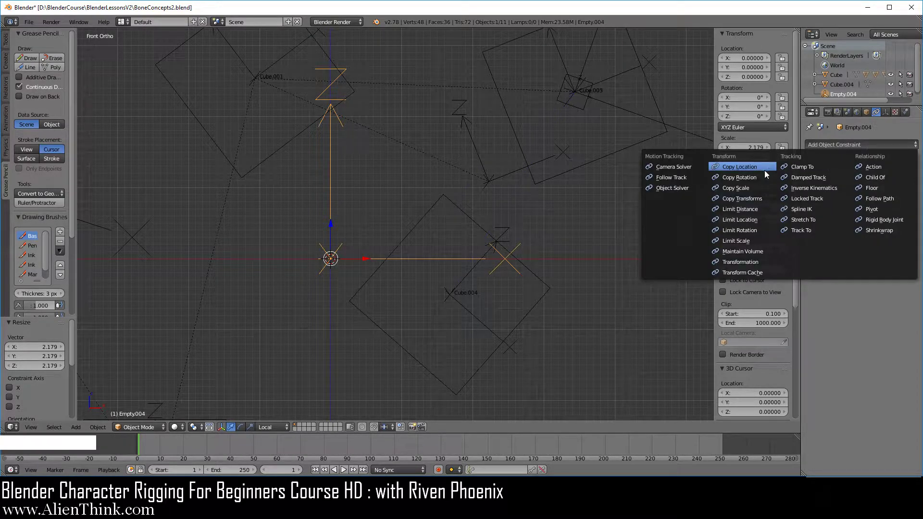
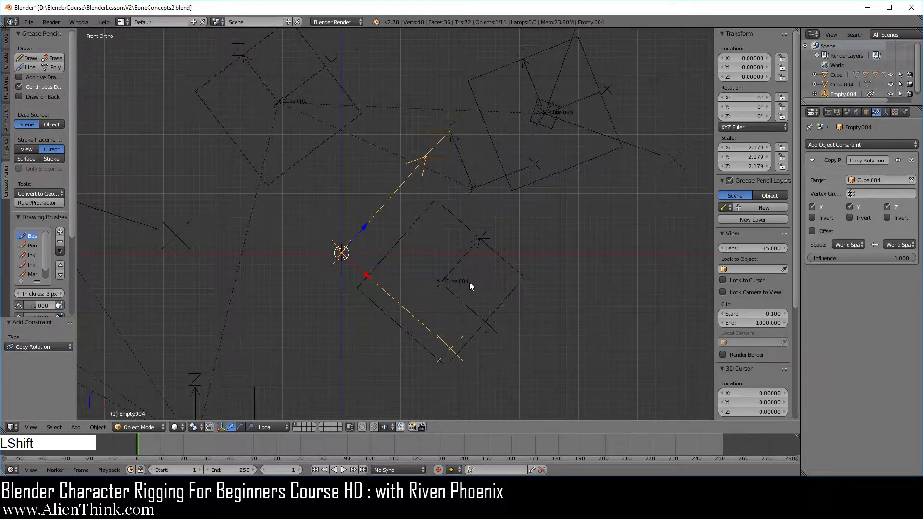
middle_click(472, 286)
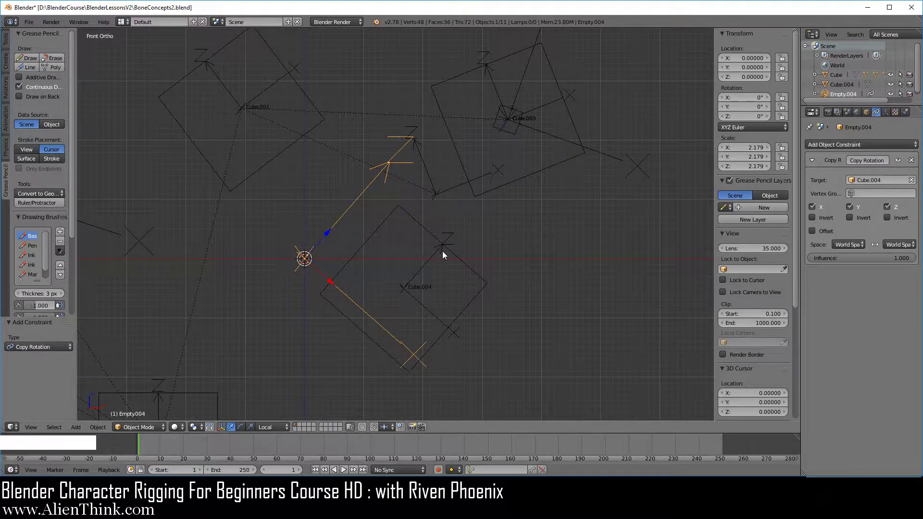
Inspect Cube.003's constraint, then select Cube.004 and rotate it to a new angle
right_click(507, 185)
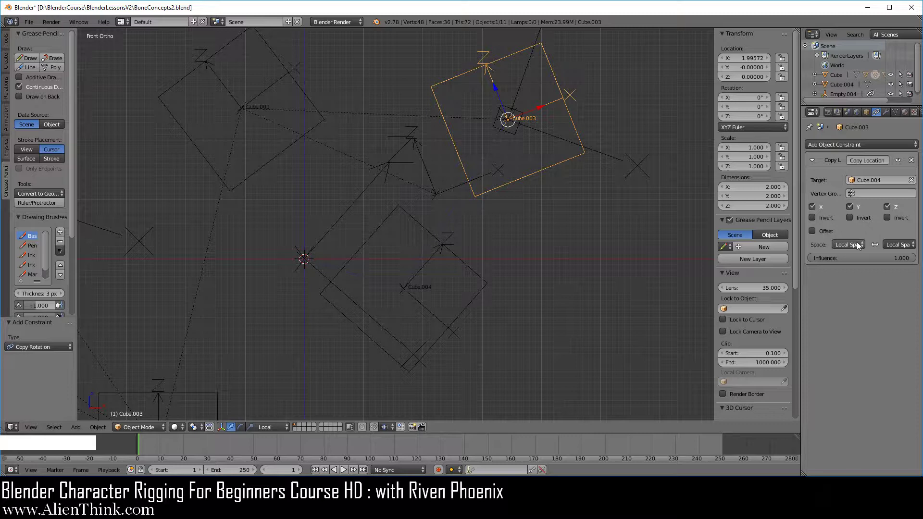
right_click(459, 260)
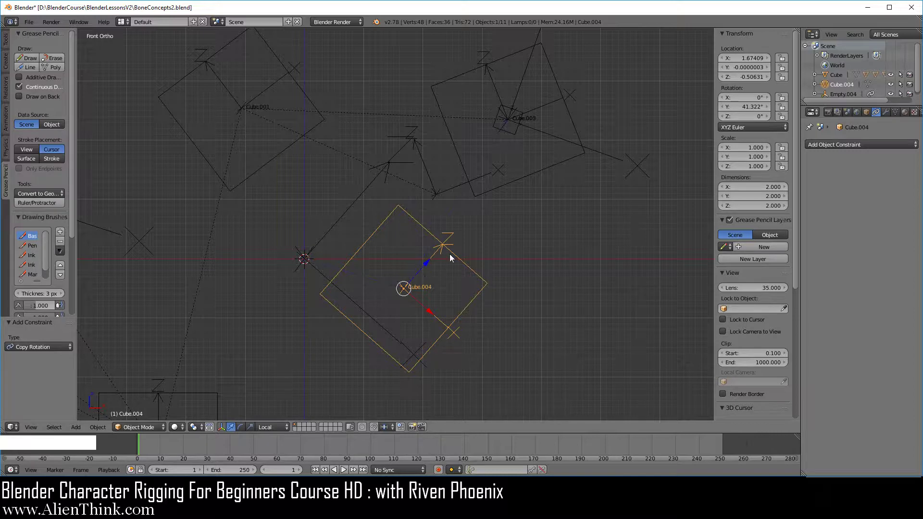
right_click(350, 212)
right_click(455, 259)
key("r")
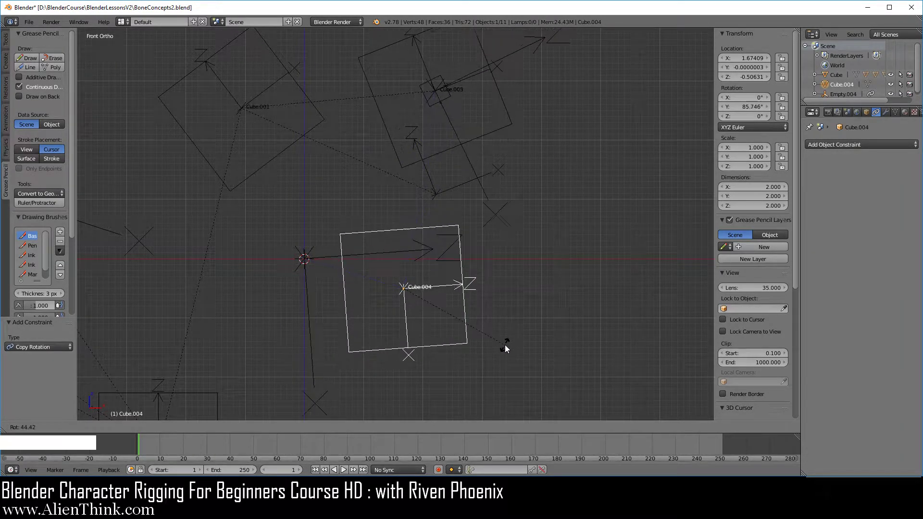
left_click(500, 360)
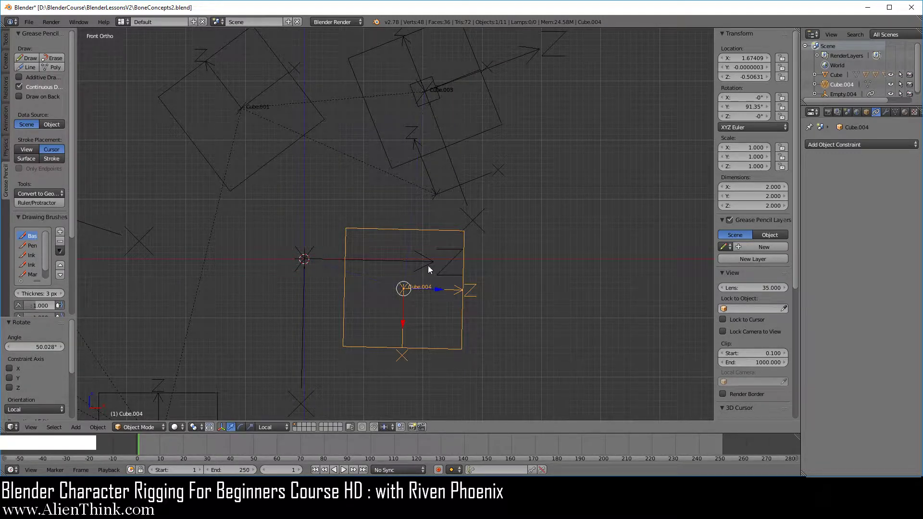
Clear Cube.003's rotation with Alt+R, then rotate Cube.004 back to about -3.7° around Y
right_click(472, 140)
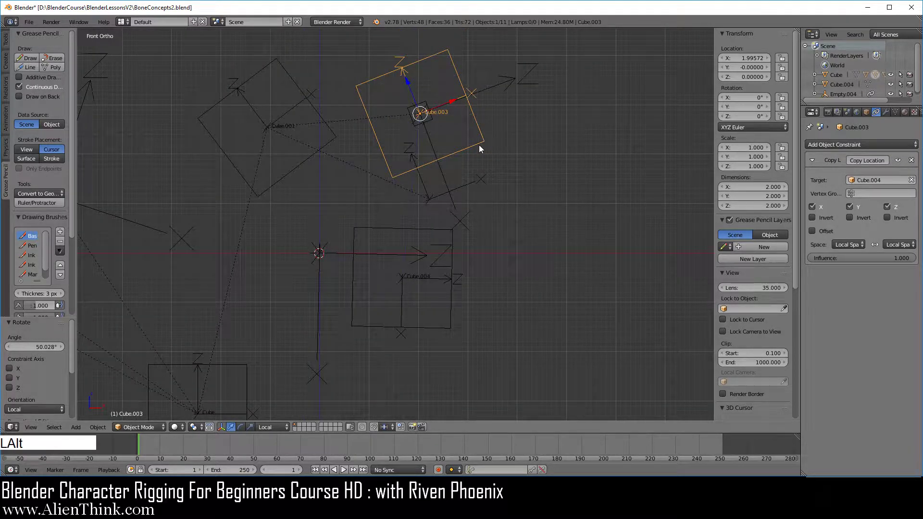
key("alt+r")
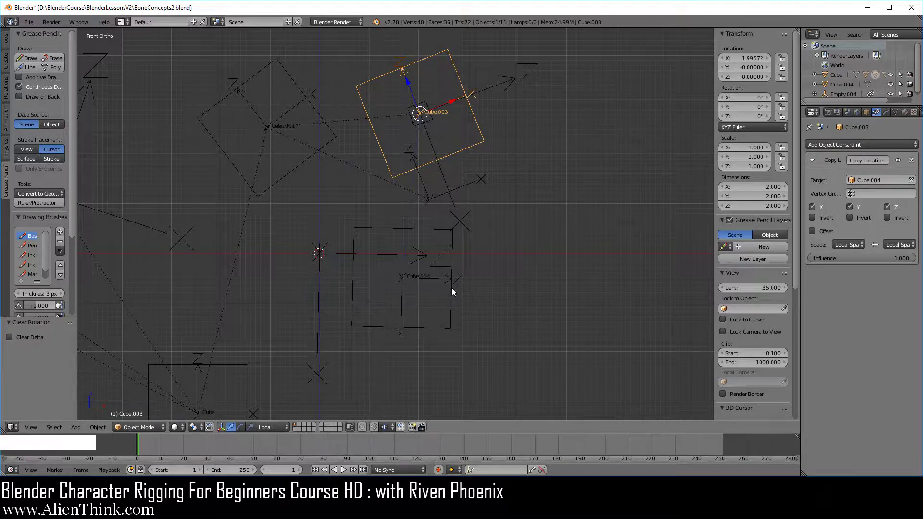
right_click(452, 292)
key("r")
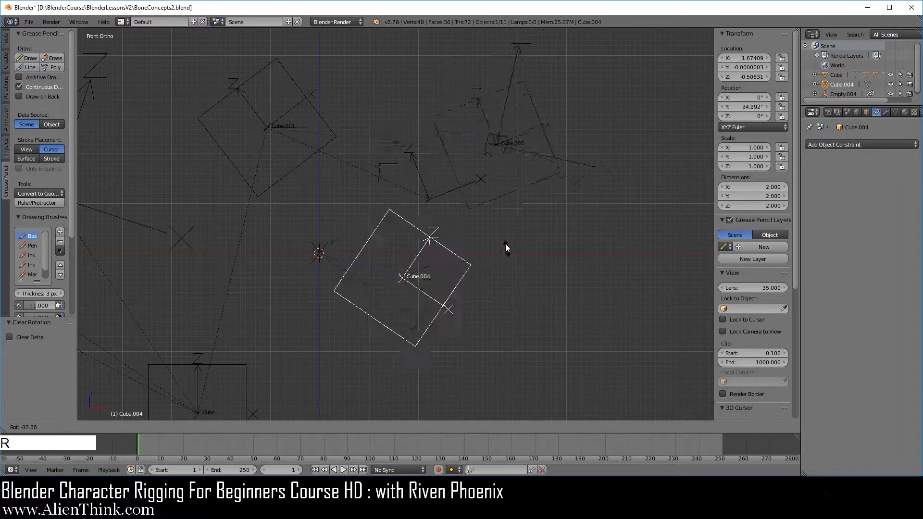
left_click(469, 195)
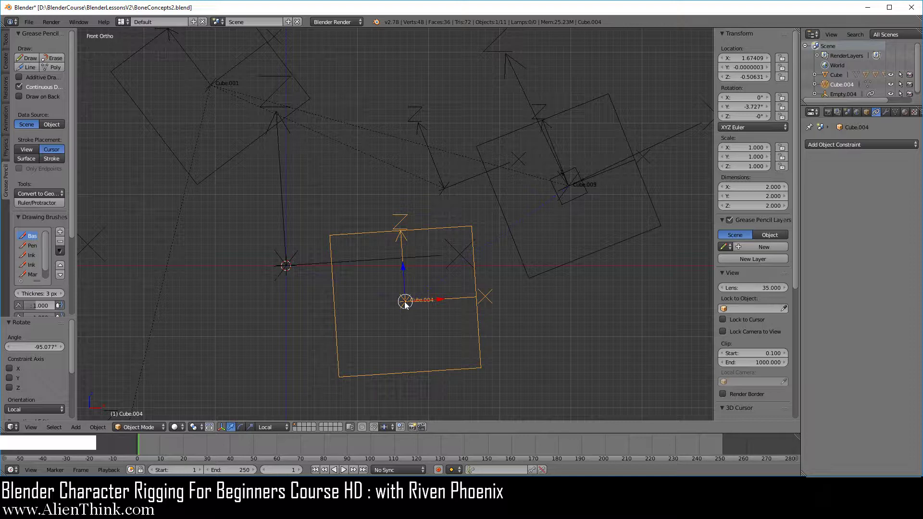
middle_click(417, 284)
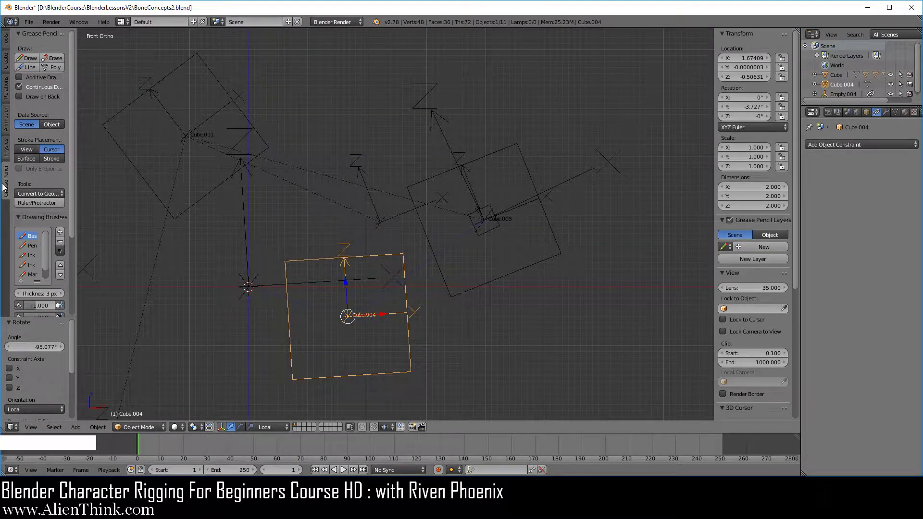
Sketch grease pencil lines along Cube.004's axis and through Cube.003, then stop drawing
left_click(36, 70)
left_click(251, 284)
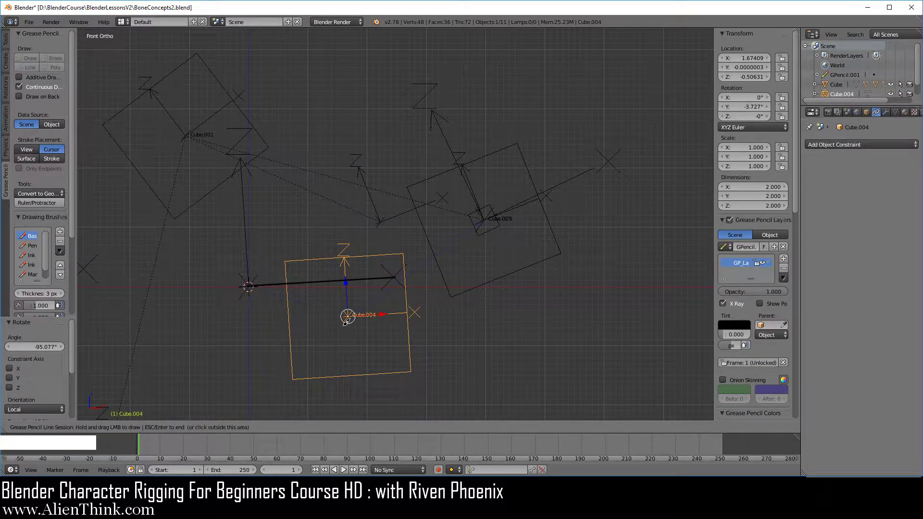
left_click(351, 316)
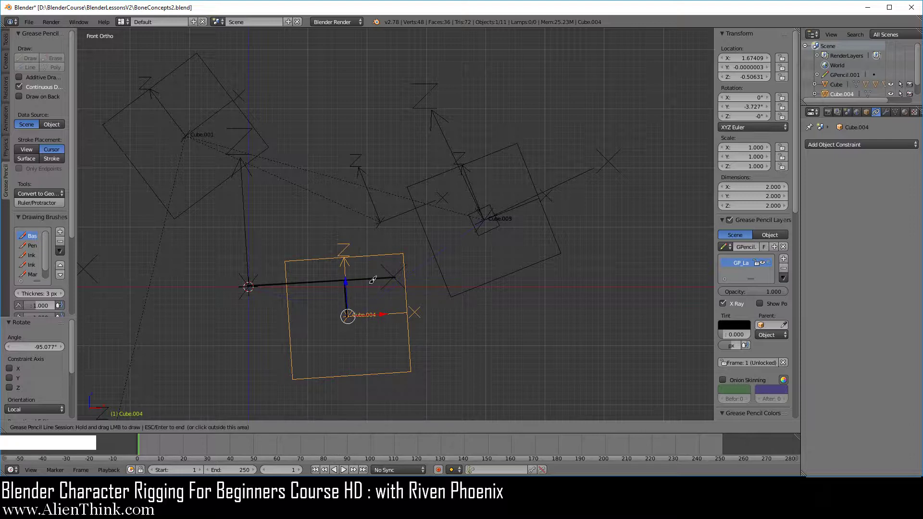
left_click(383, 221)
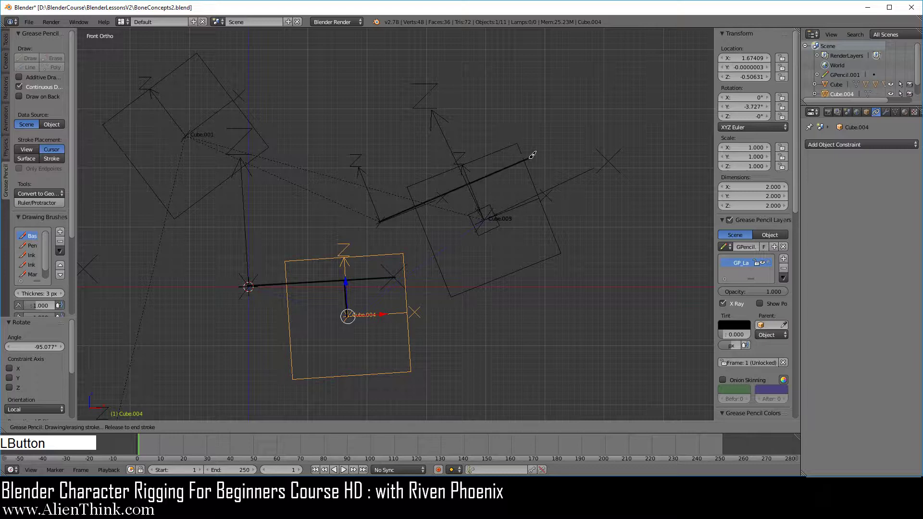
left_click(487, 218)
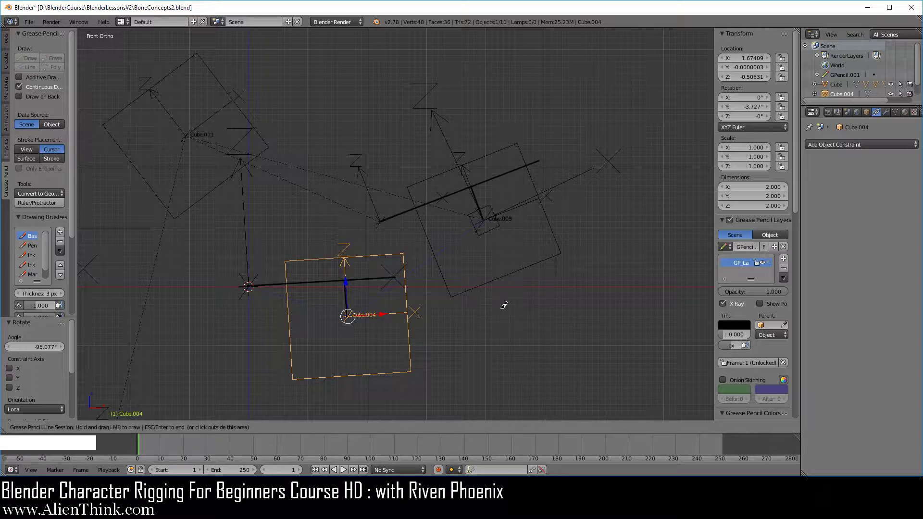
key("Escape")
Inspect Cube.003's Copy Location constraint, then rotate Cube.004 about 32° around Y
right_click(407, 328)
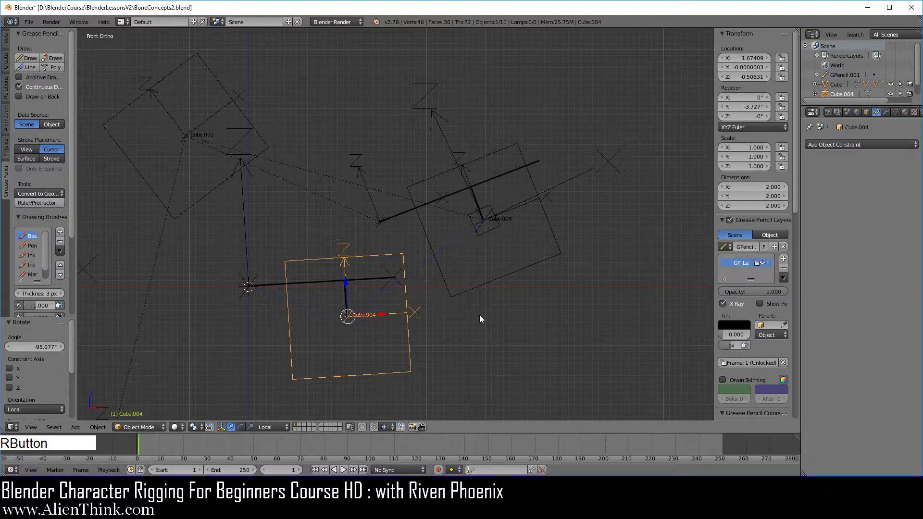
key("r")
right_click(492, 354)
right_click(537, 270)
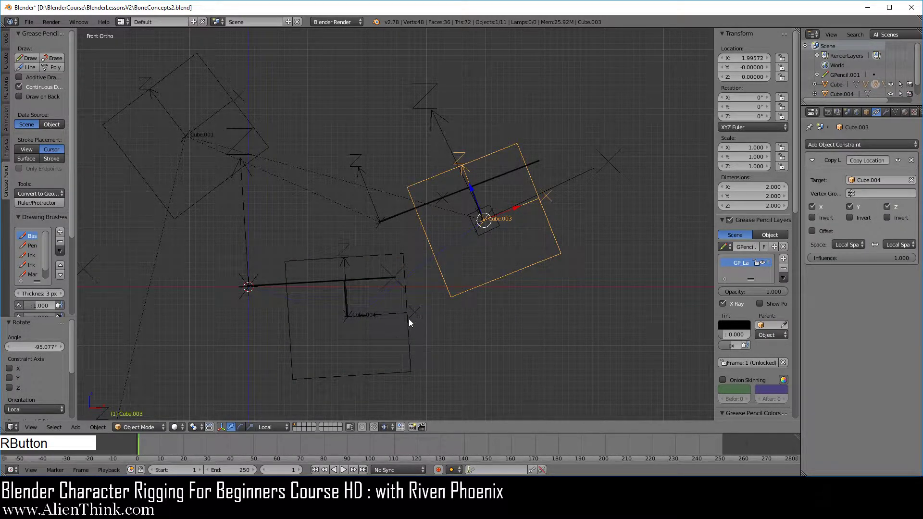
right_click(412, 319)
key("r")
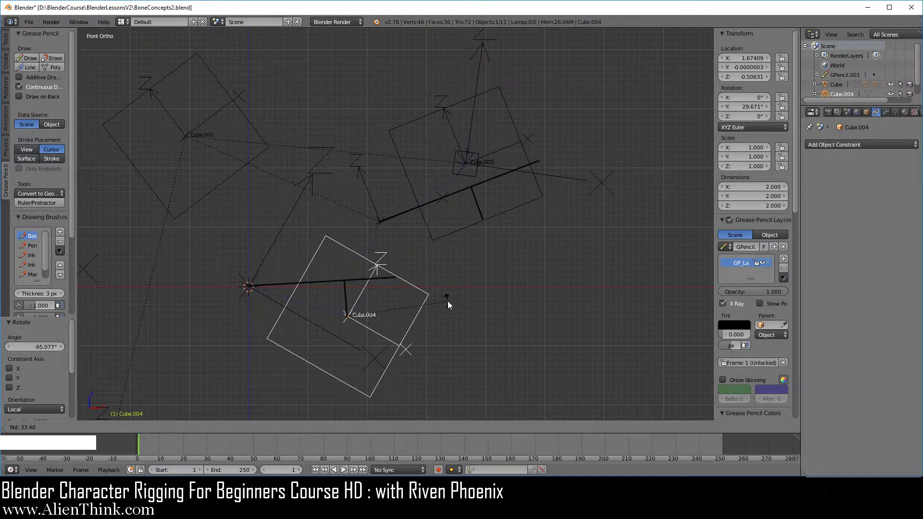
left_click(450, 308)
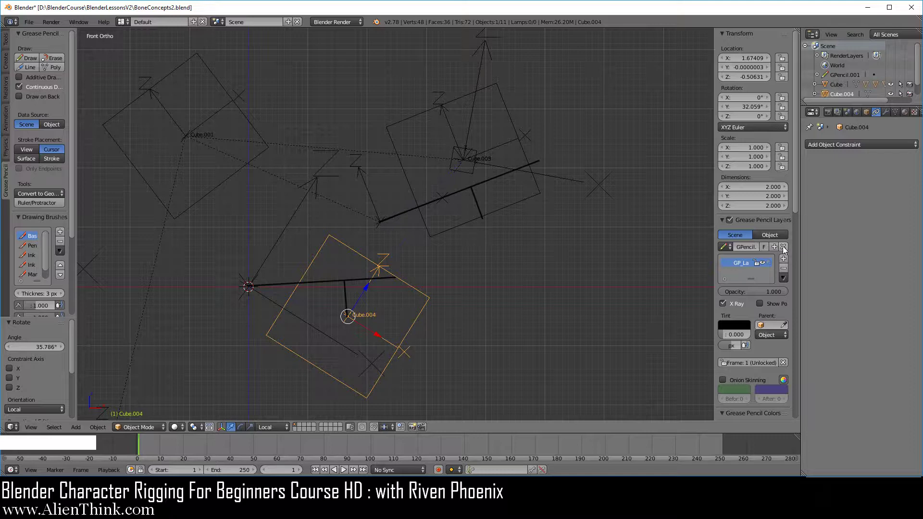
Remove the grease pencil annotations and nudge Cube.004 along Z
left_click(784, 250)
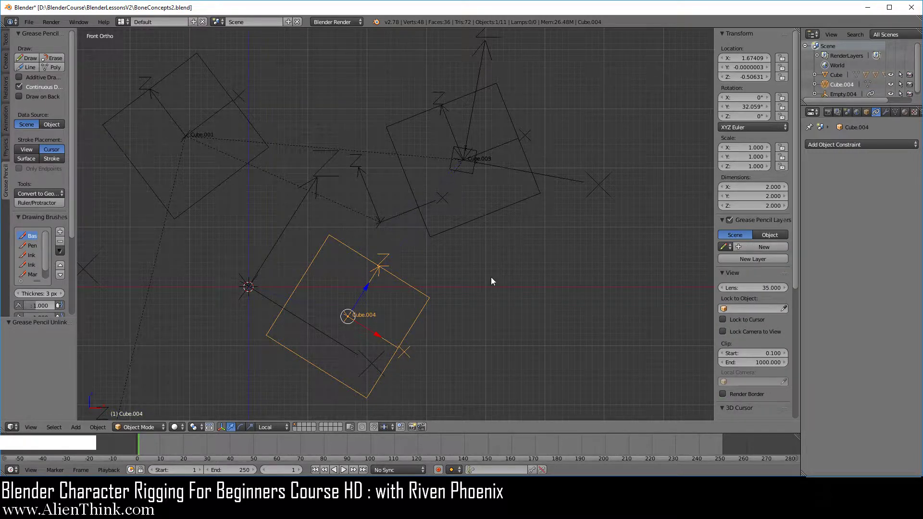
middle_click(468, 273)
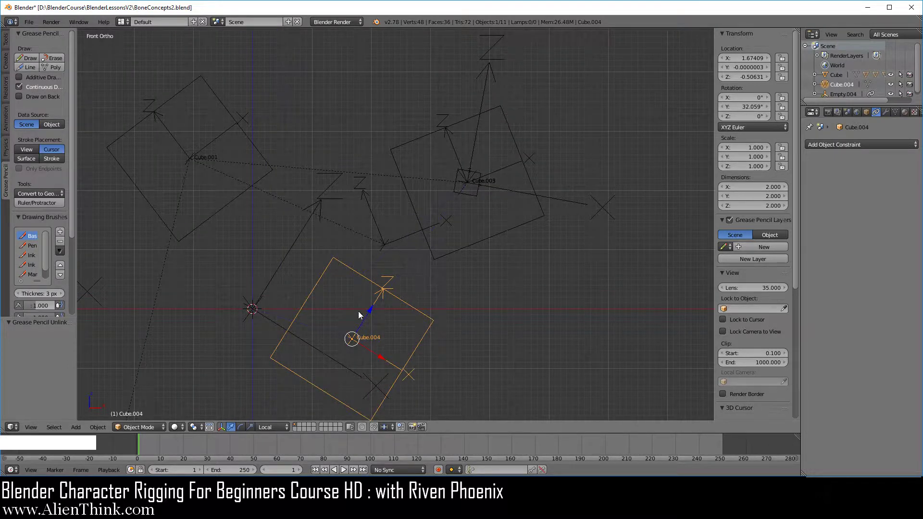
left_click(372, 313)
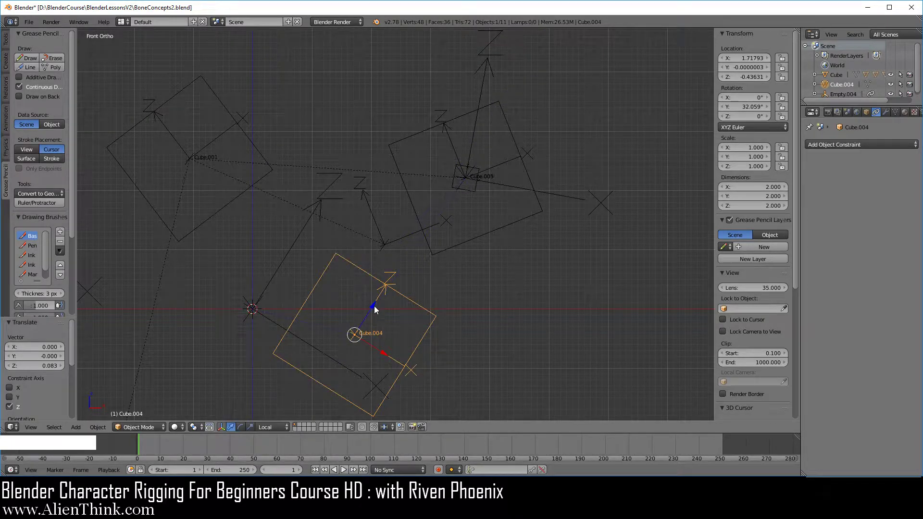
left_click(375, 310)
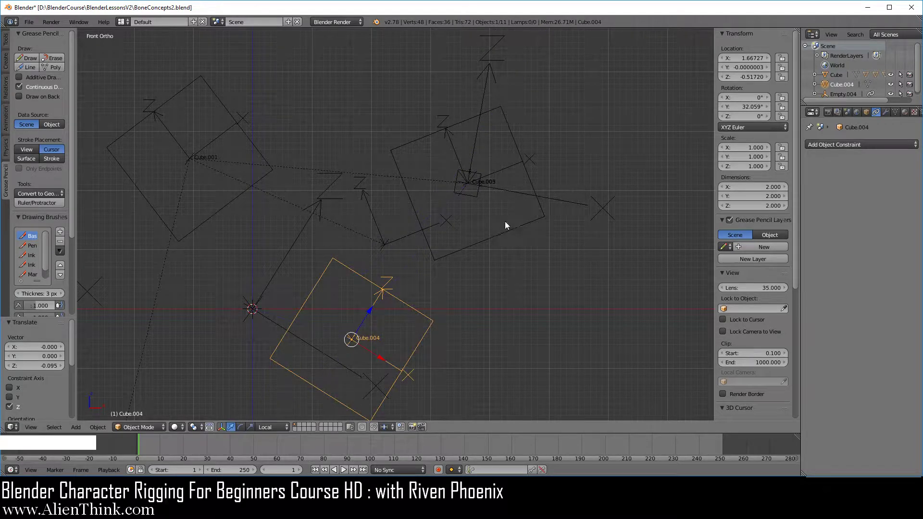
Briefly try rotating Cube.003, then slide Cube.004 along its local Z and X to about X 2.08, Z -0.41
right_click(501, 239)
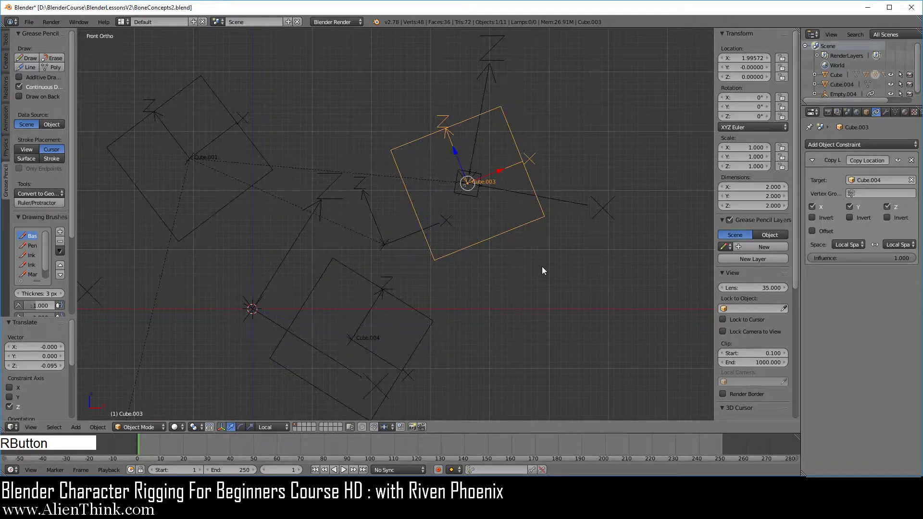
key("r")
left_click(567, 232)
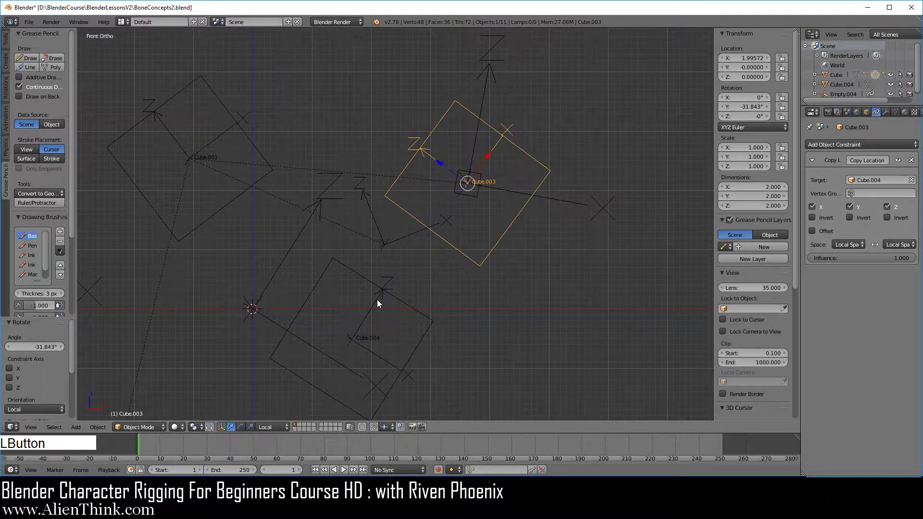
right_click(381, 303)
left_click(375, 313)
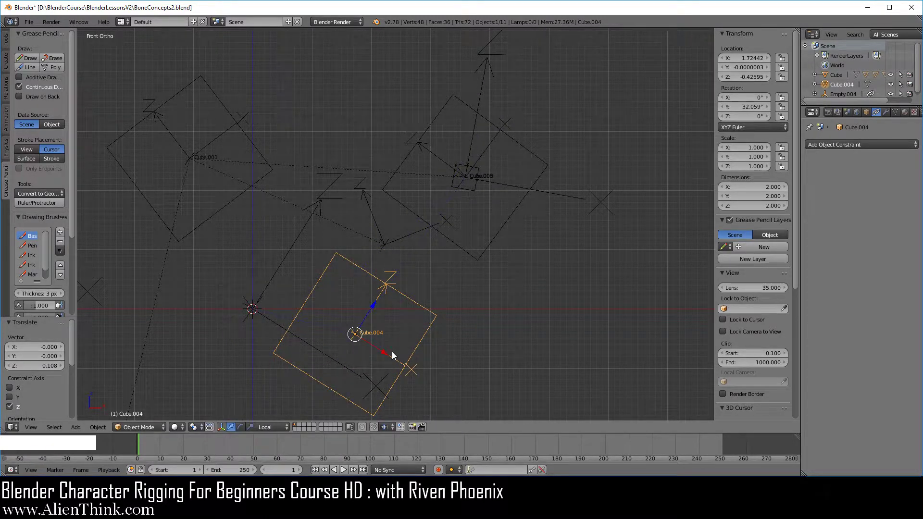
left_click(384, 356)
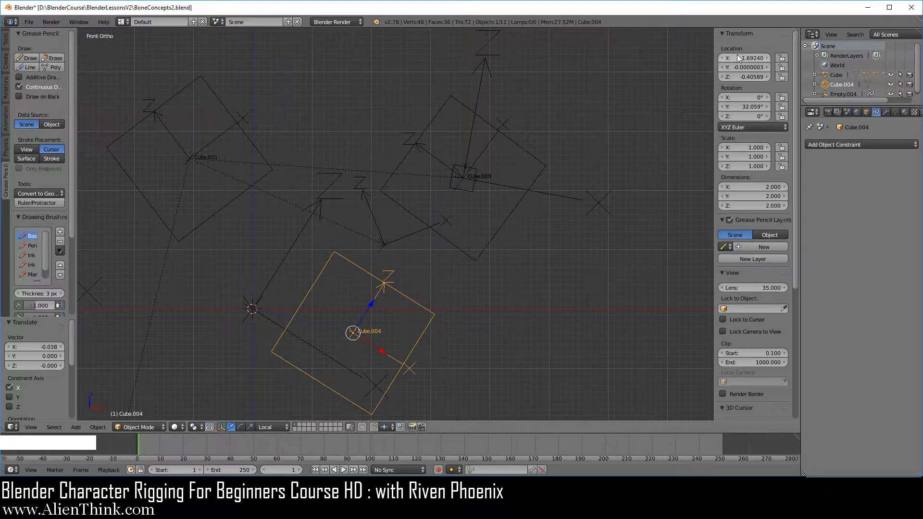
left_click(734, 61)
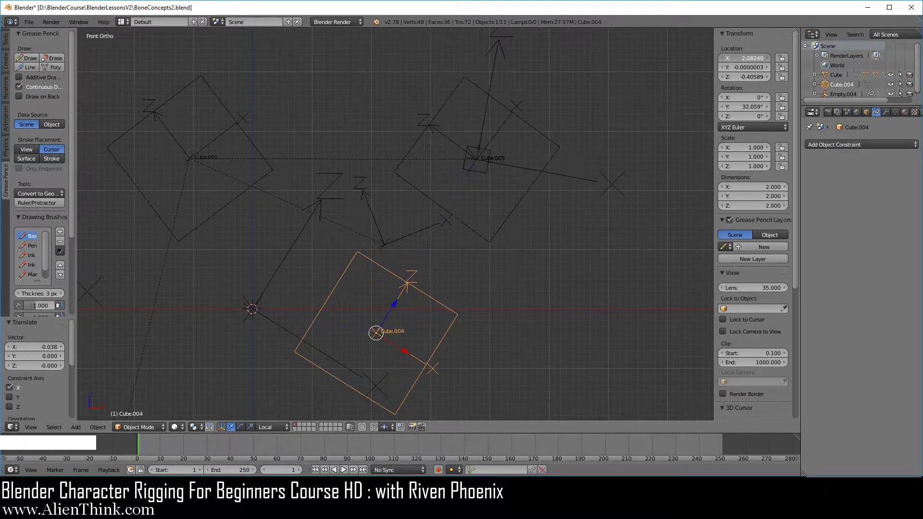
Enable Invert Y on Cube.005's Copy Rotation constraint and slide Cube.004 along X
right_click(487, 179)
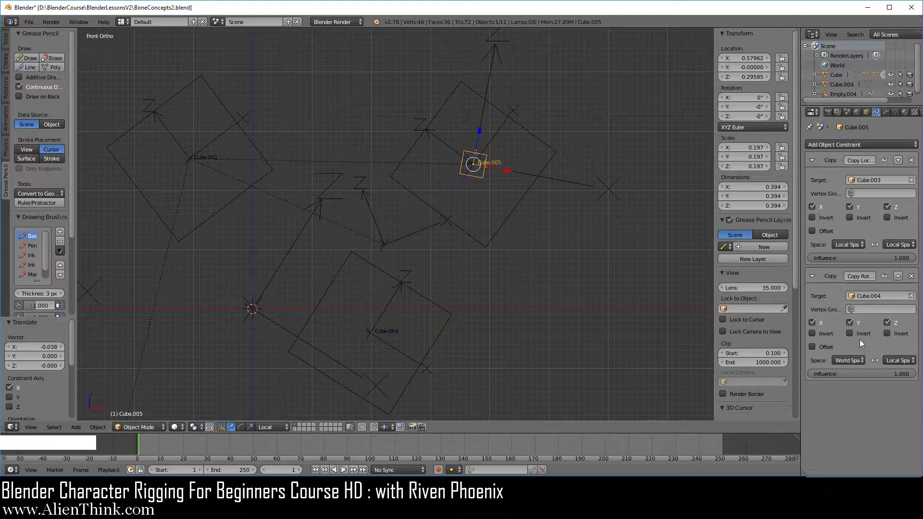
left_click(853, 339)
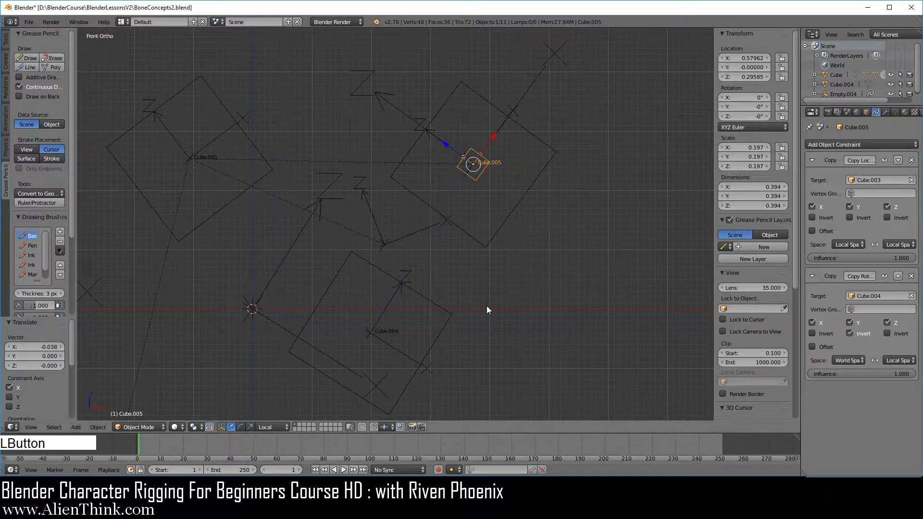
right_click(443, 305)
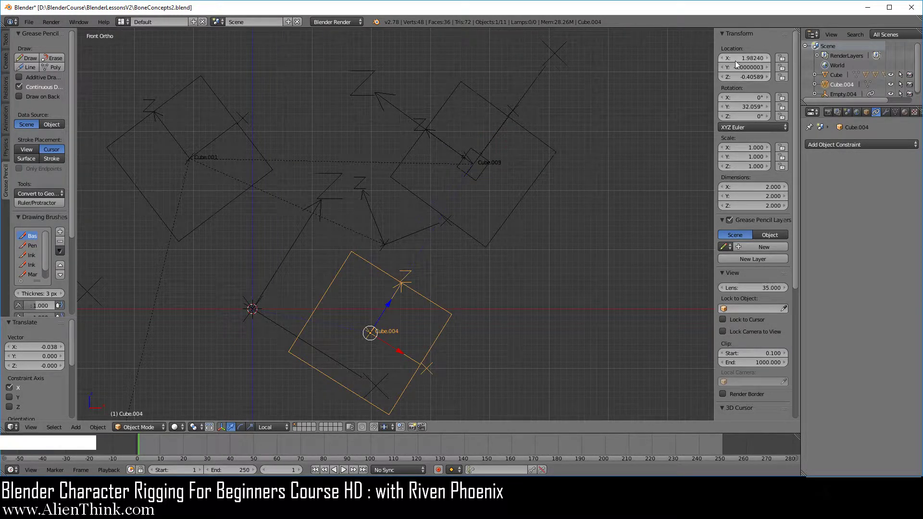
left_click(735, 60)
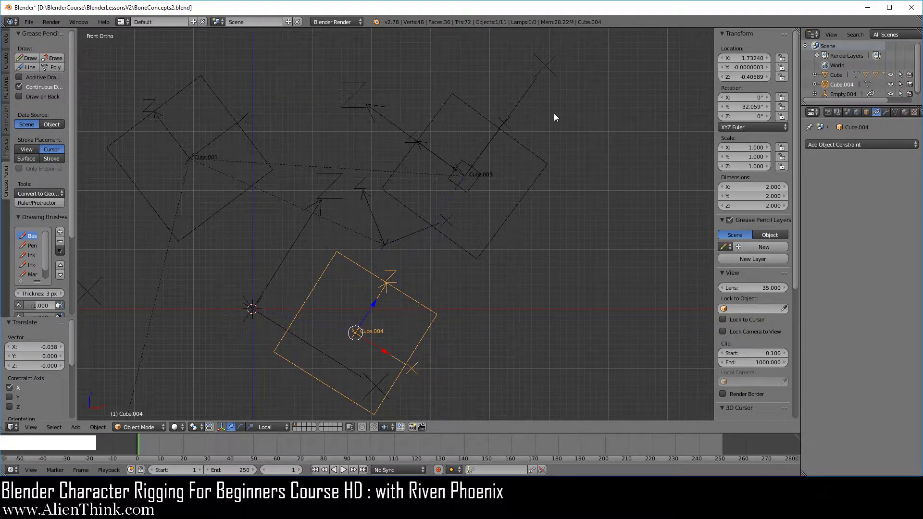
left_click(734, 65)
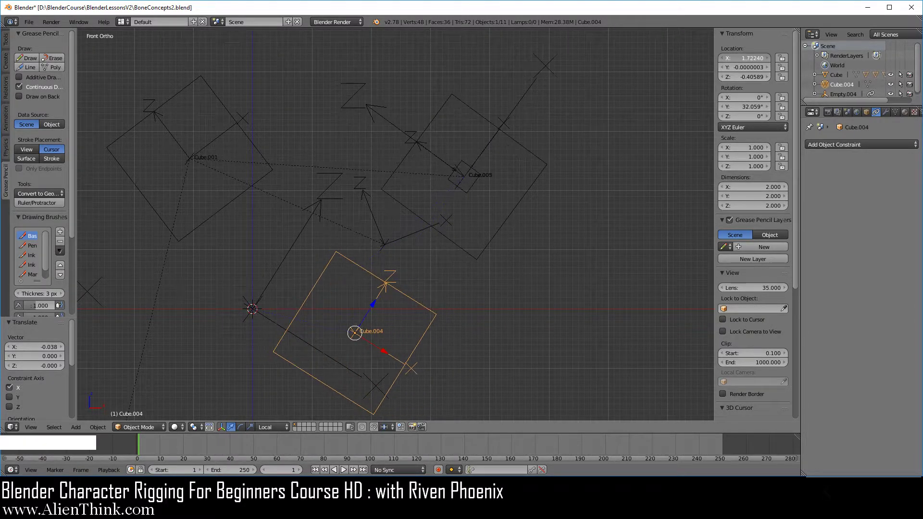
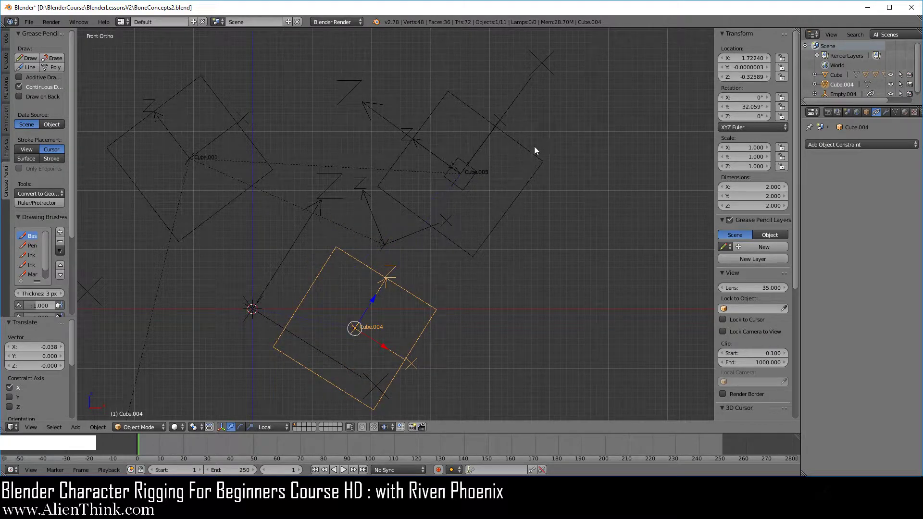
Rotate Cube.003 briefly, then rotate Cube.004 to about 71° to test how Cube.005 follows
right_click(531, 148)
key("r")
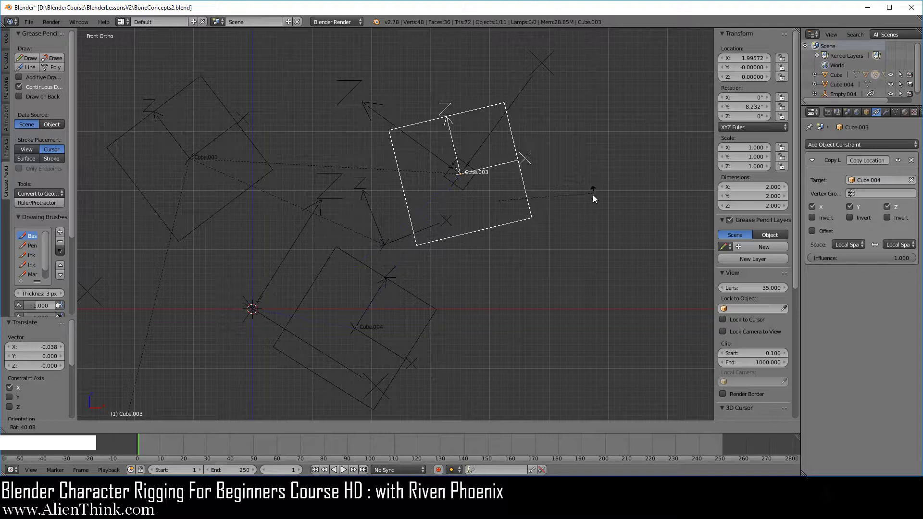
left_click(567, 241)
right_click(415, 297)
left_click(739, 61)
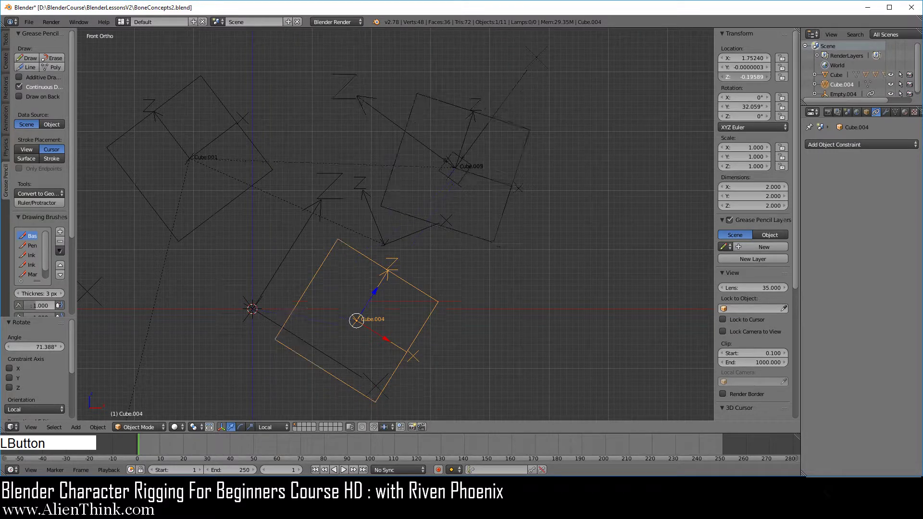